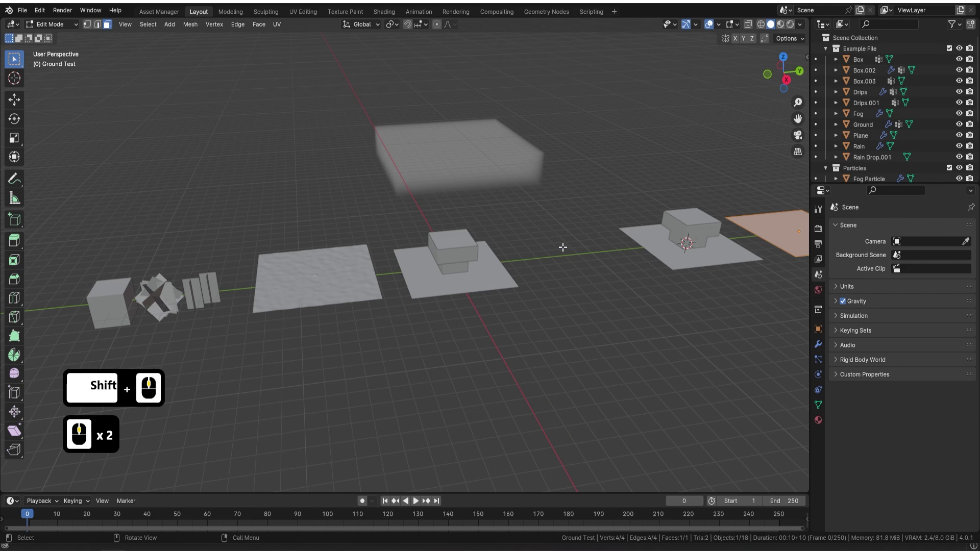
Leave Edit Mode on the Ground Test plane and return to Object Mode
key(Tab)
middle_click(498, 239)
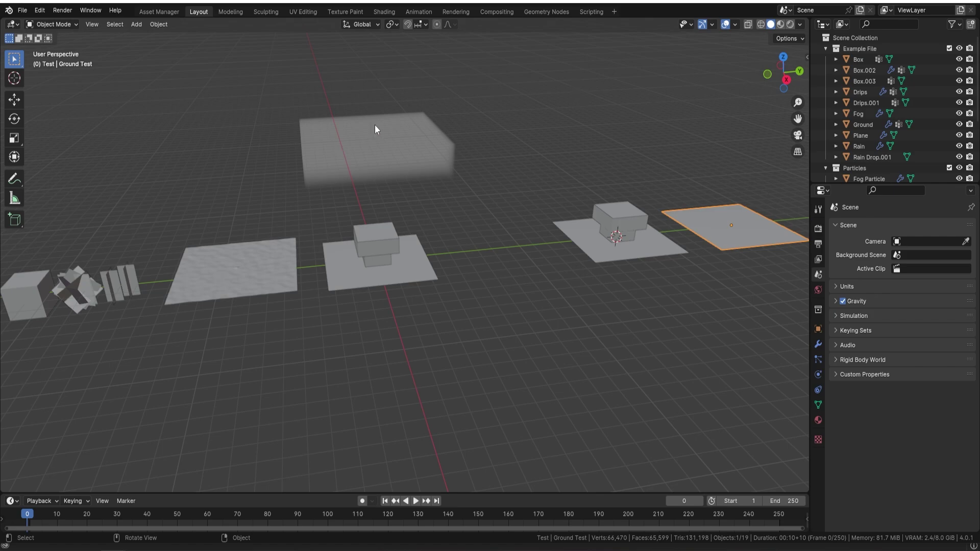
Look at the falling rain cloud and switch the viewport to Material Preview shading
middle_click(415, 252)
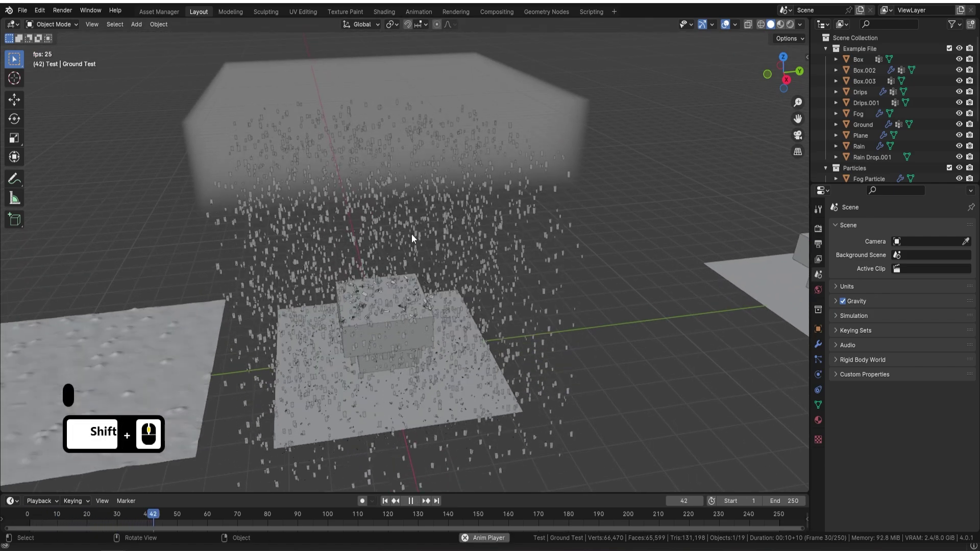
middle_click(436, 215)
middle_click(516, 223)
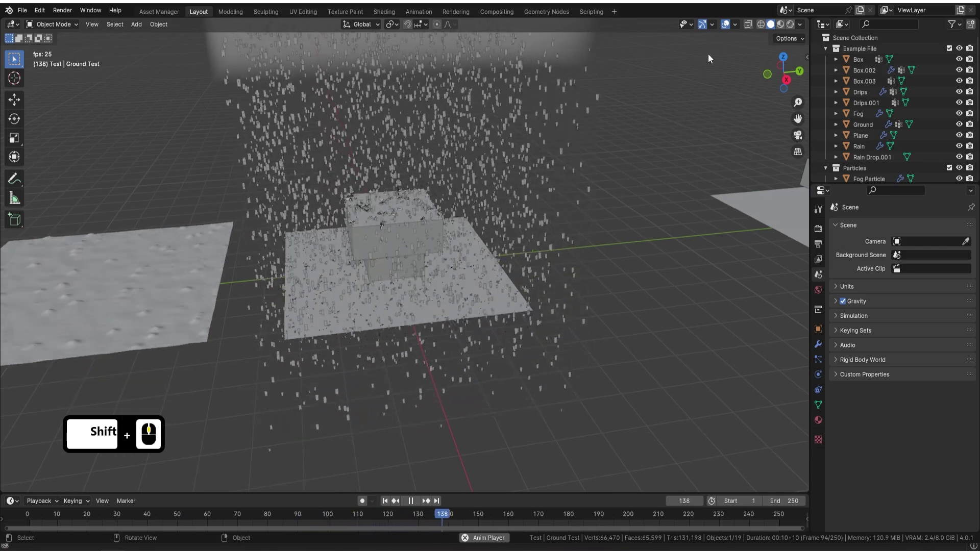
click(784, 27)
Orbit around the raining box and out toward the far boxes while the animation plays
middle_click(460, 234)
middle_click(412, 238)
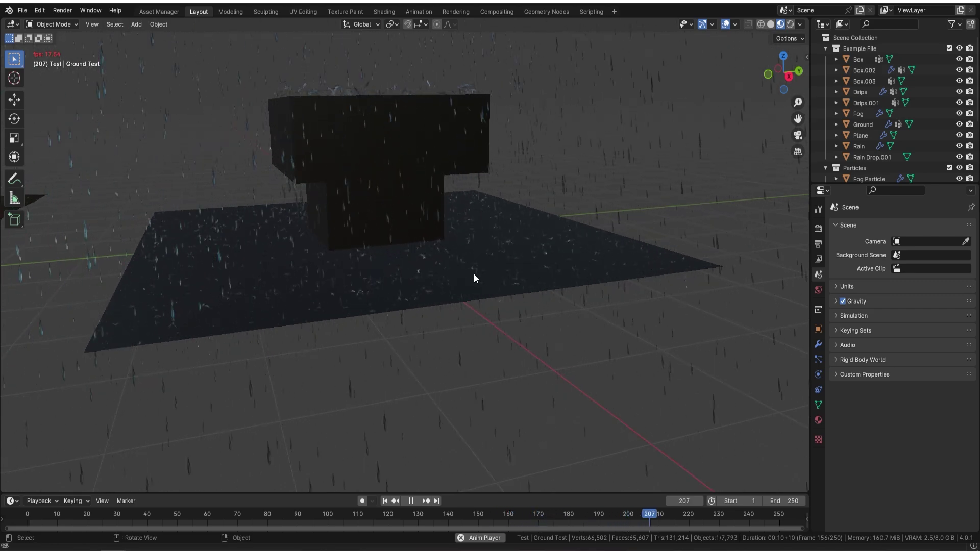
middle_click(463, 294)
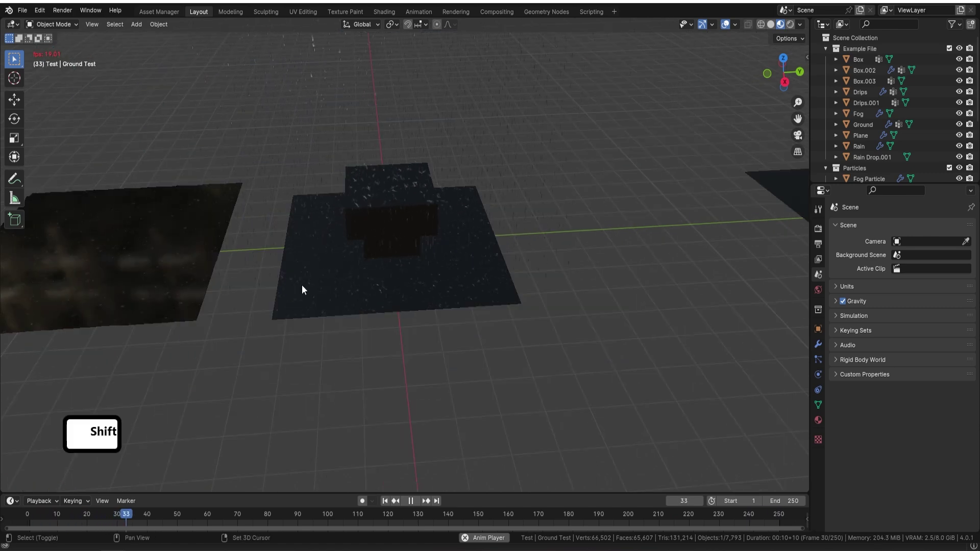
middle_click(344, 281)
middle_click(403, 273)
middle_click(439, 233)
middle_click(437, 255)
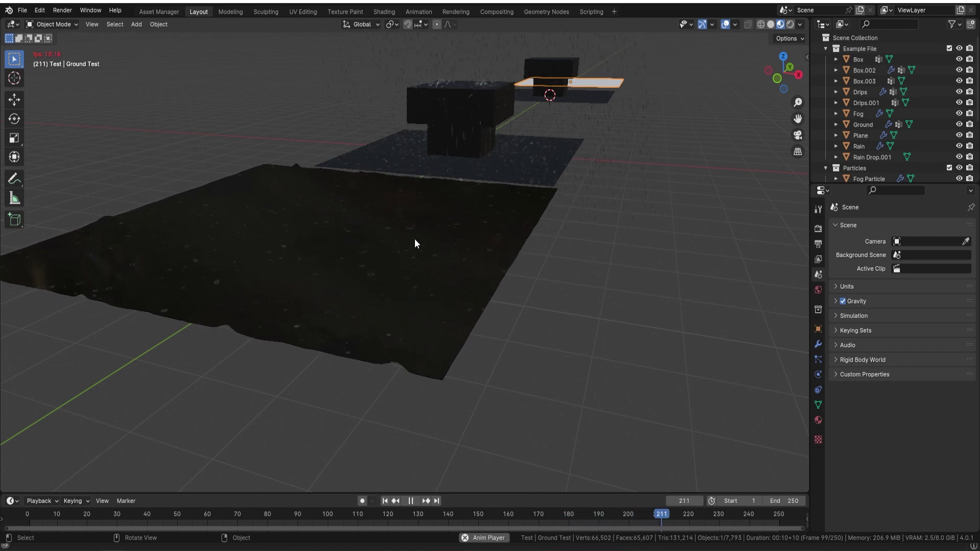
drag(414, 223, 339, 188)
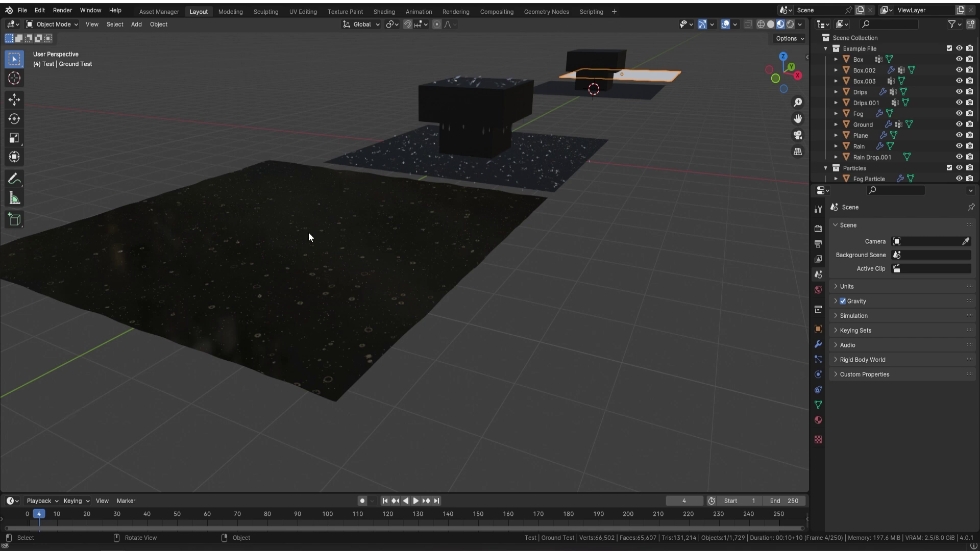
click(772, 32)
middle_click(467, 203)
middle_click(518, 254)
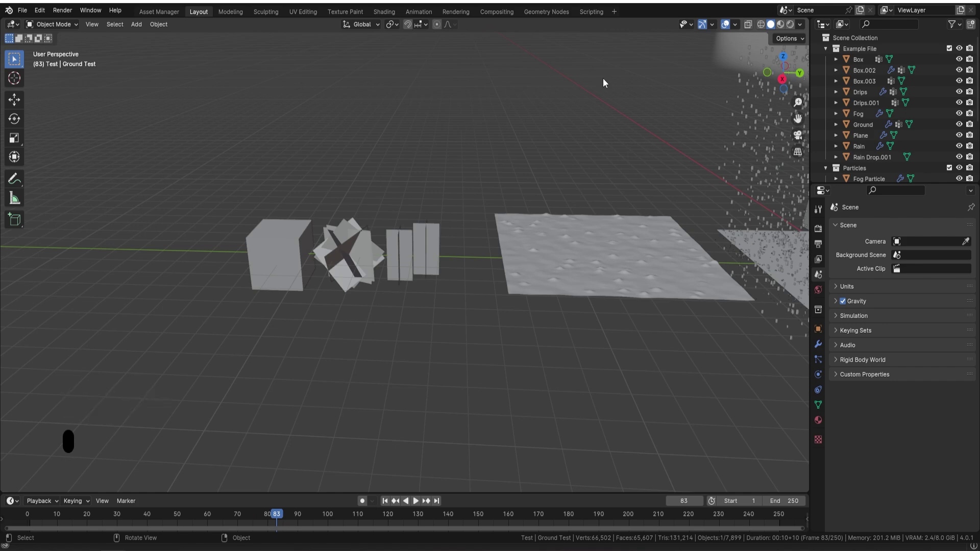
click(787, 29)
middle_click(508, 219)
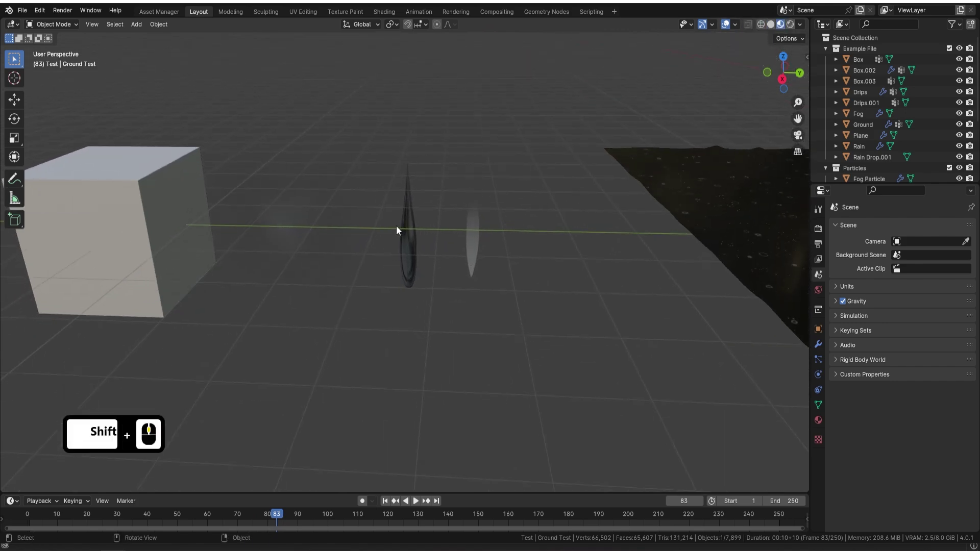
middle_click(498, 167)
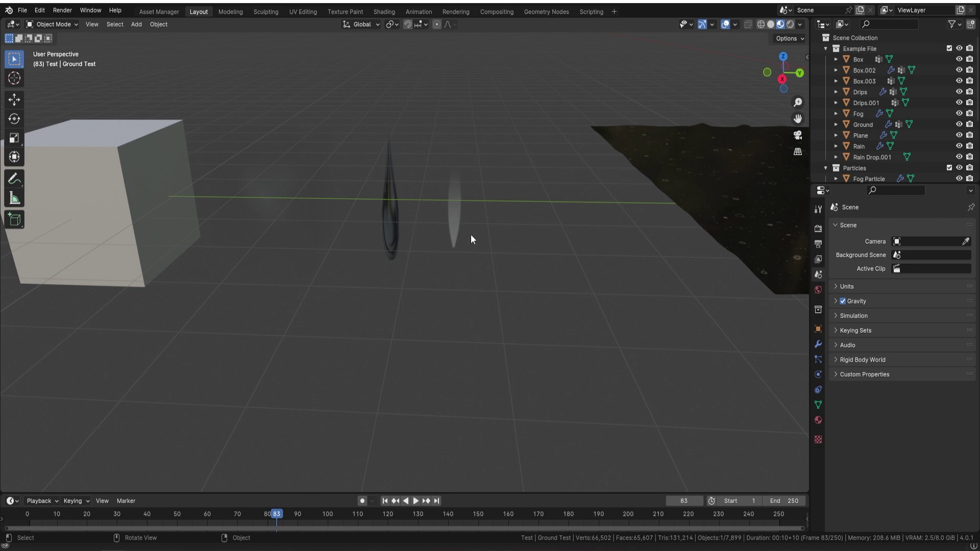
middle_click(459, 214)
click(473, 205)
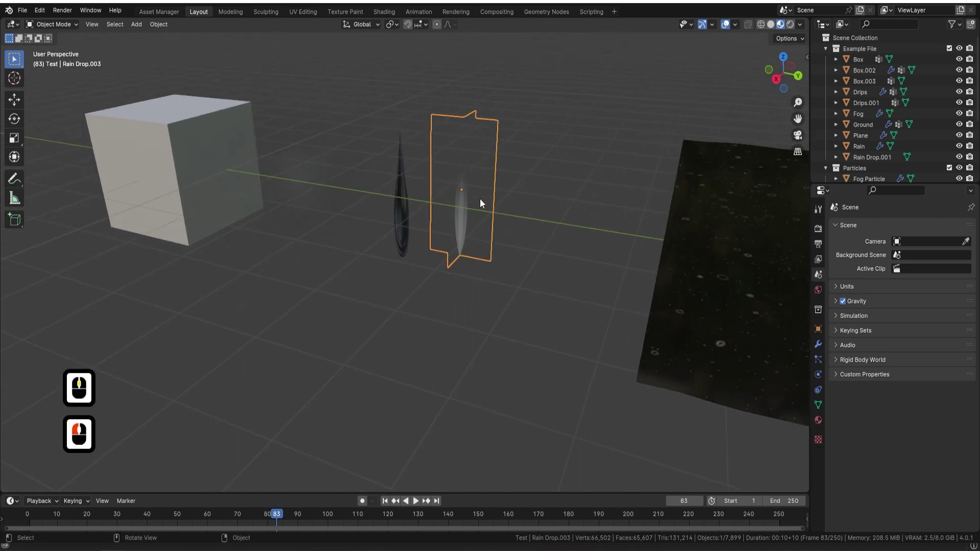
middle_click(473, 207)
middle_click(467, 224)
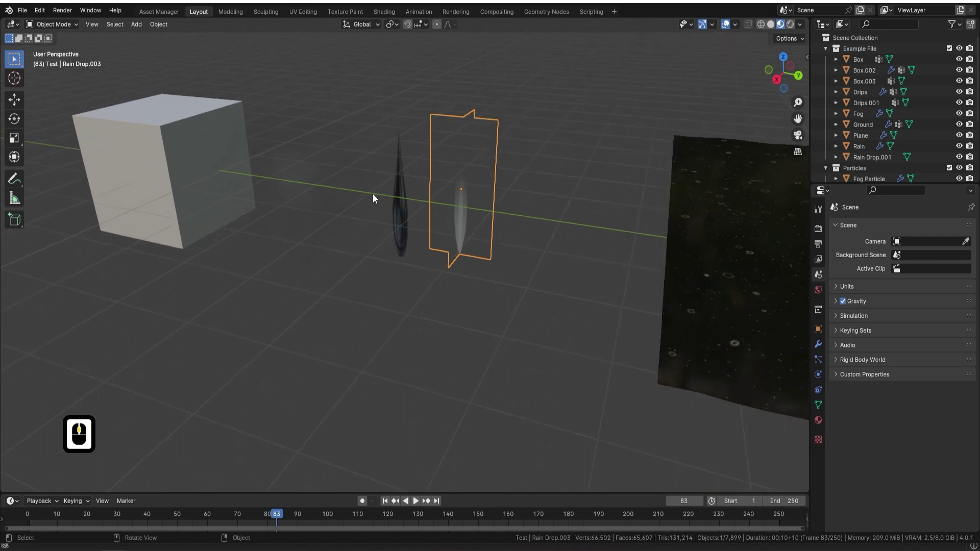
middle_click(334, 201)
middle_click(325, 212)
click(303, 188)
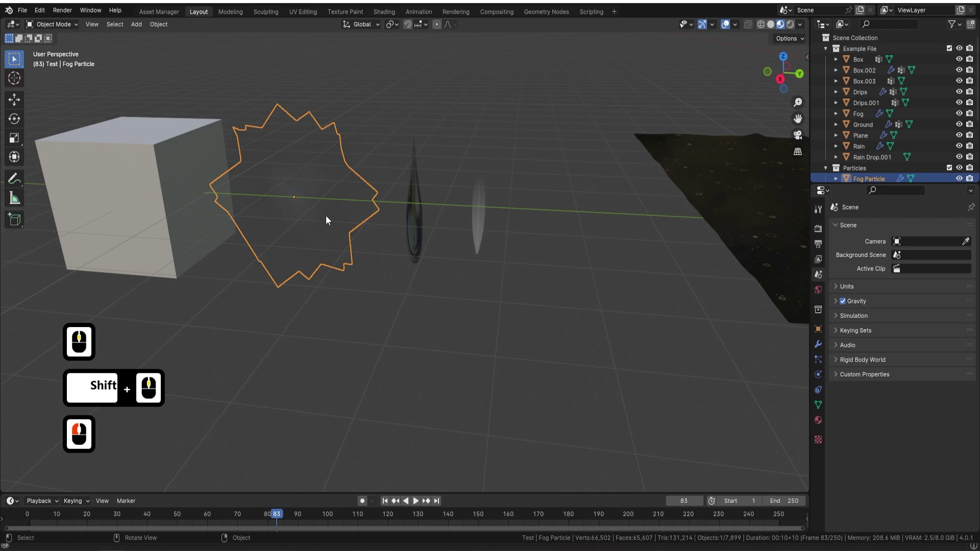
click(164, 180)
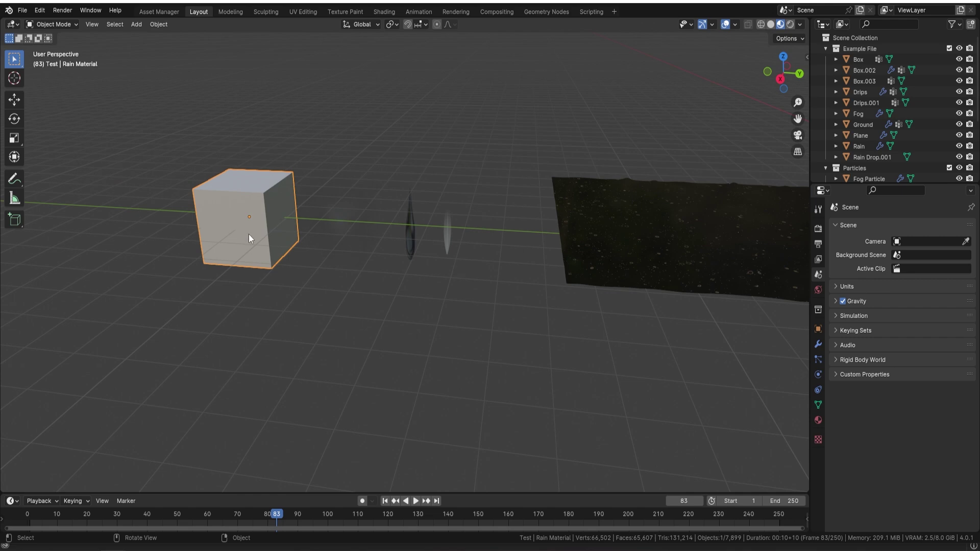
middle_click(216, 205)
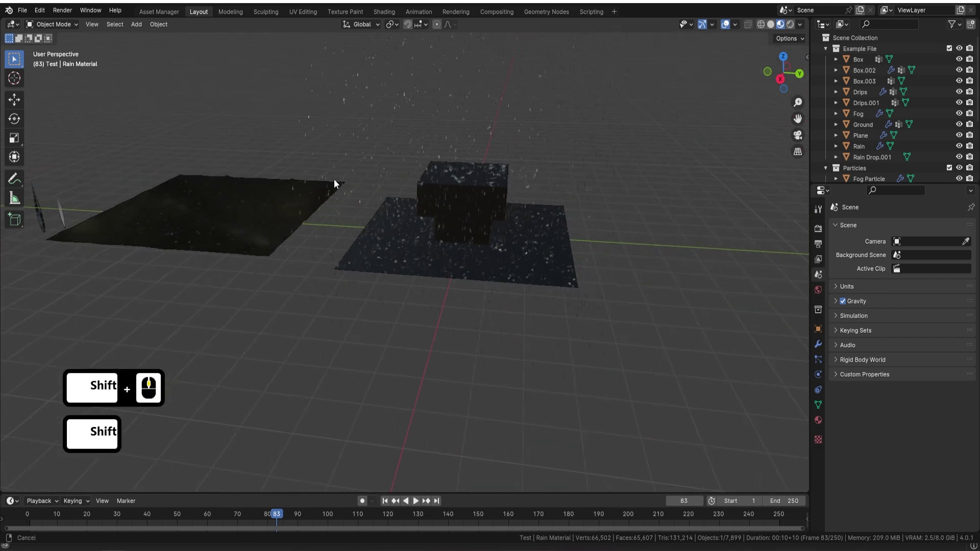
middle_click(345, 181)
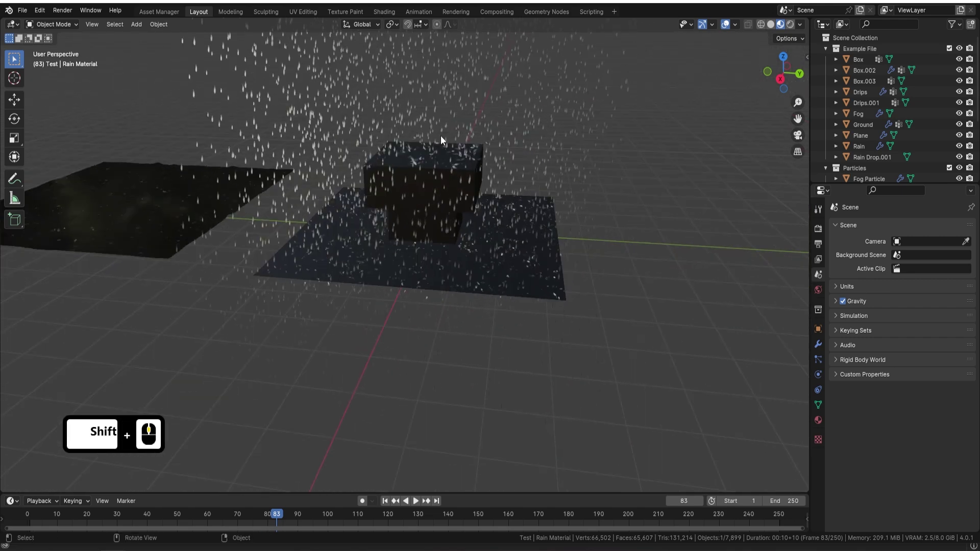
middle_click(384, 196)
middle_click(395, 235)
middle_click(427, 222)
click(404, 239)
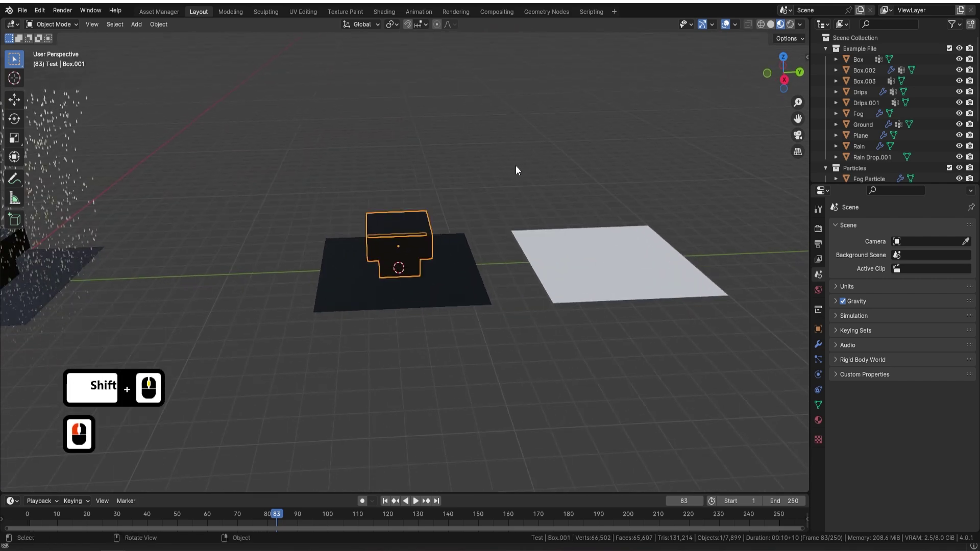
Add a new mesh plane, move it up above the central box and scale it larger
key(a)
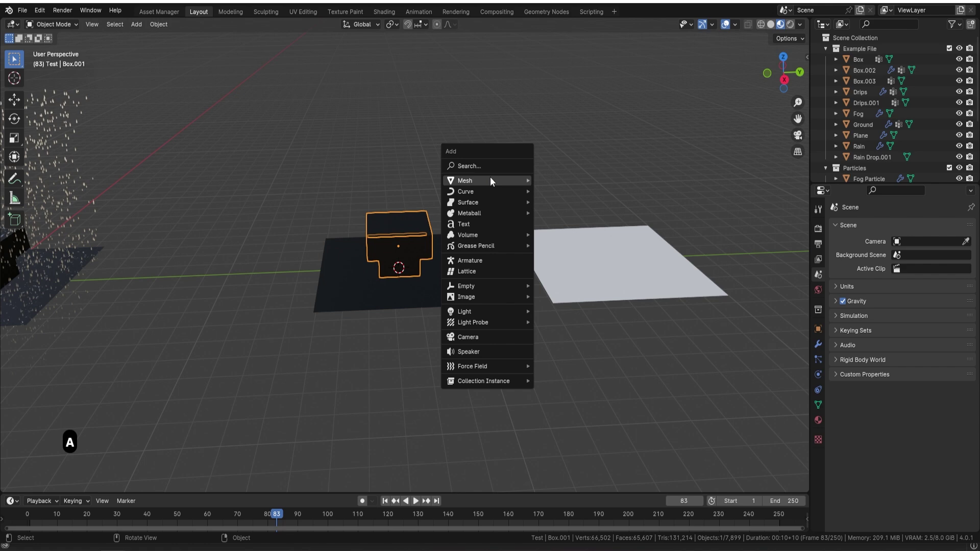
click(502, 182)
click(585, 181)
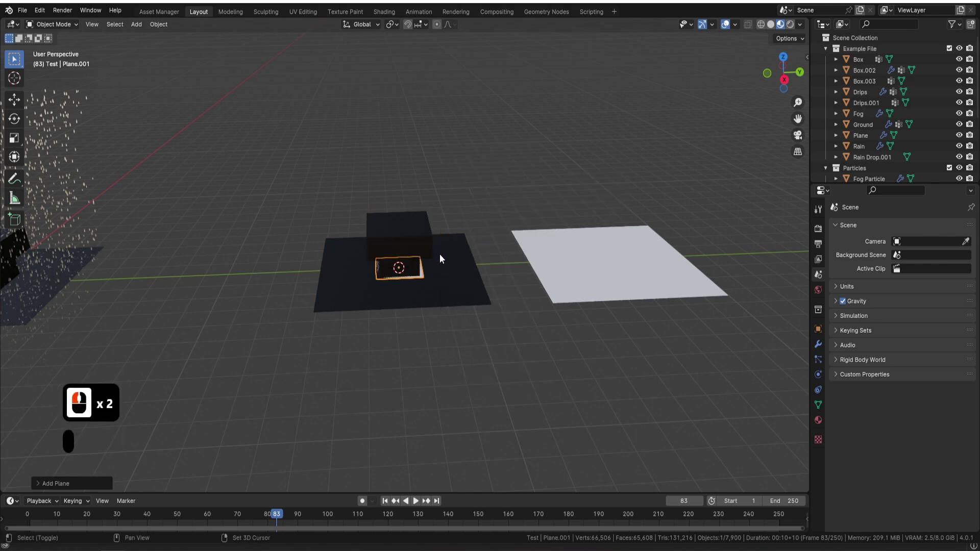
click(418, 280)
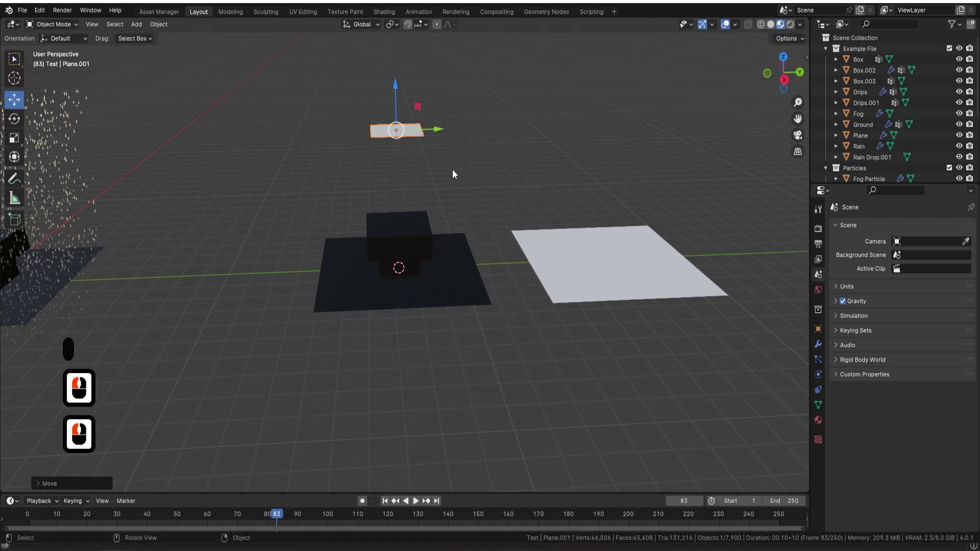
key(s)
click(495, 222)
click(17, 280)
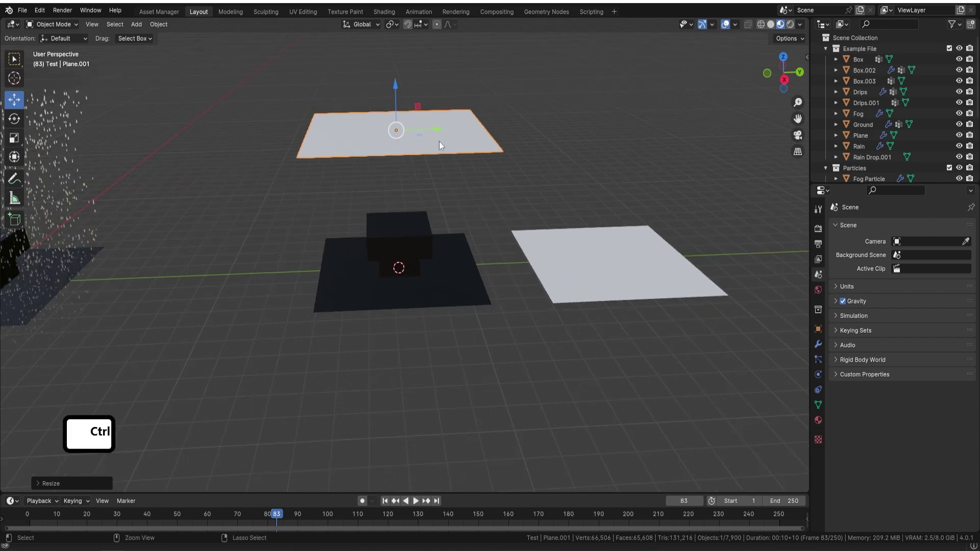
key(ctrl+a)
Give the new plane an empty Geometry Nodes modifier from the Generate category
click(442, 147)
middle_click(447, 149)
click(534, 159)
click(819, 344)
click(909, 225)
click(875, 227)
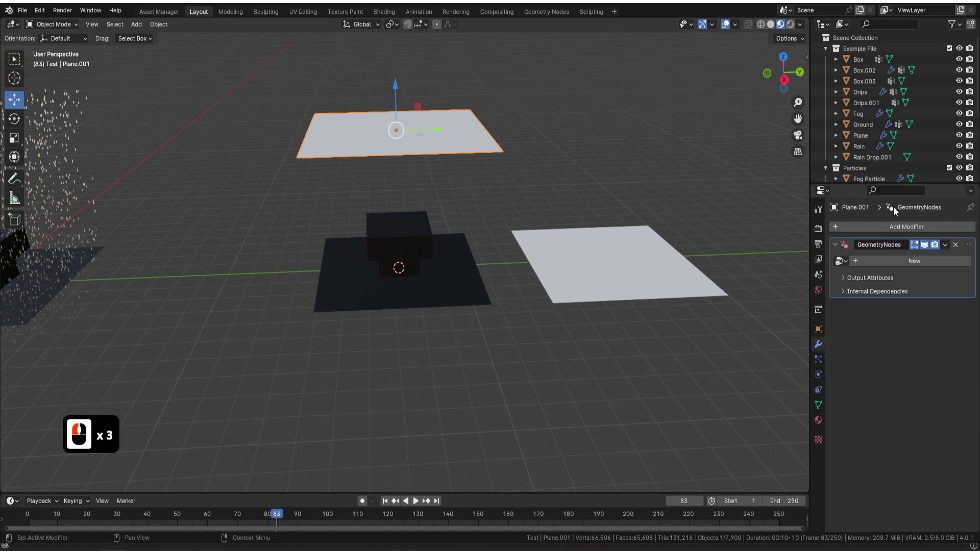
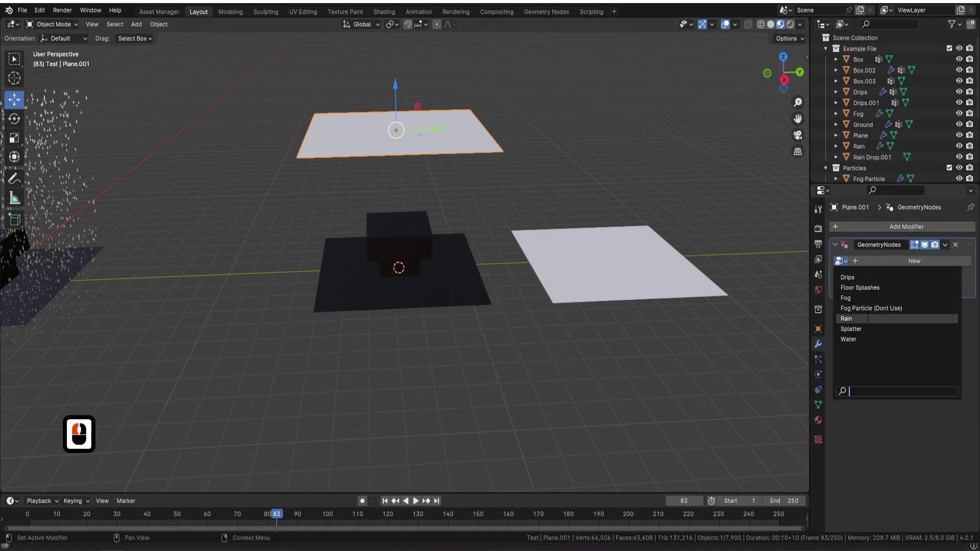
Assign the existing Rain node group to Plane.001 and stop the playback
click(869, 324)
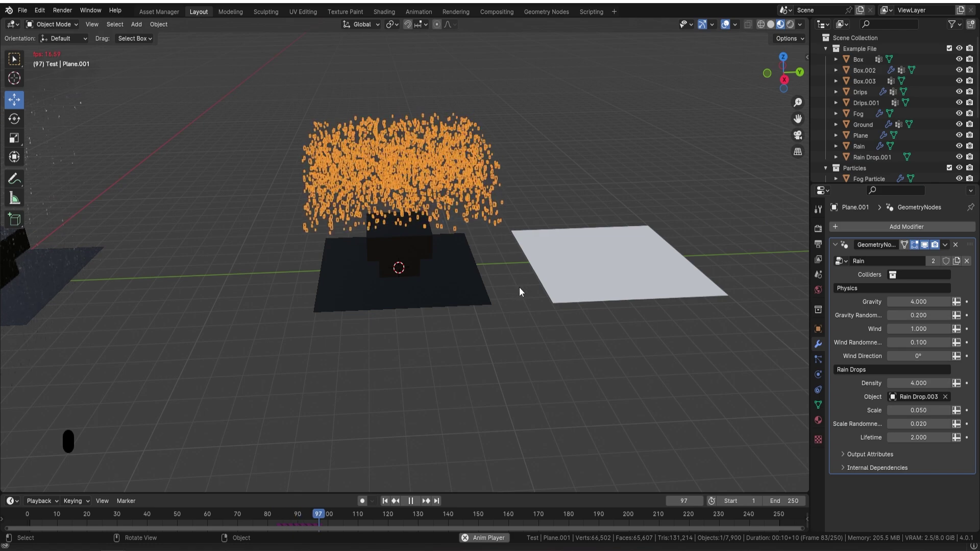
middle_click(478, 269)
key(a)
text(aa)
middle_click(322, 262)
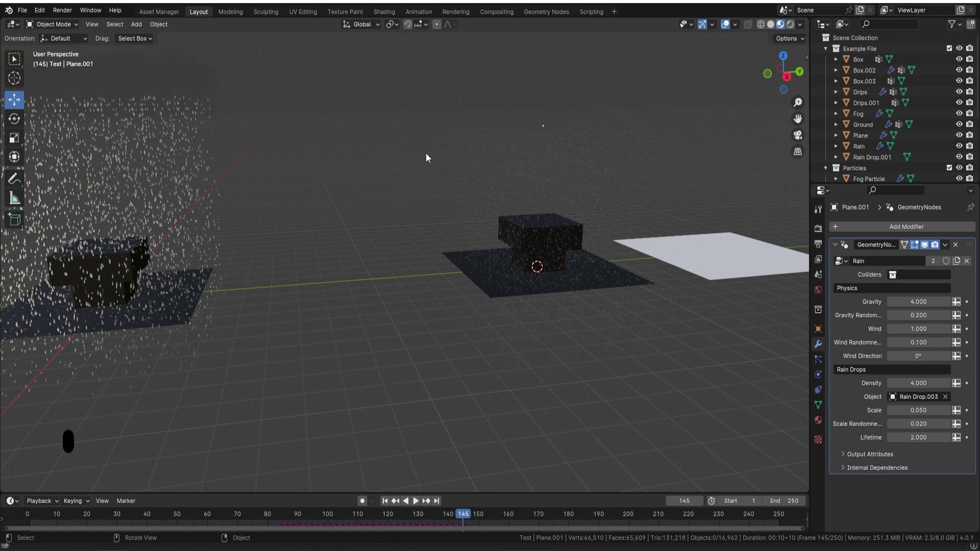
Select the original Rain object in the Outliner and delete it
click(170, 154)
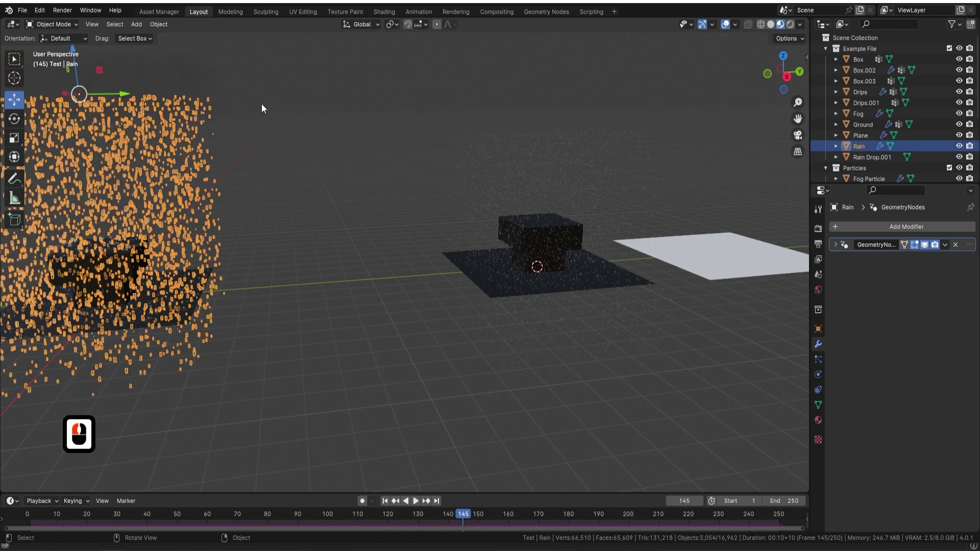
key(Delete)
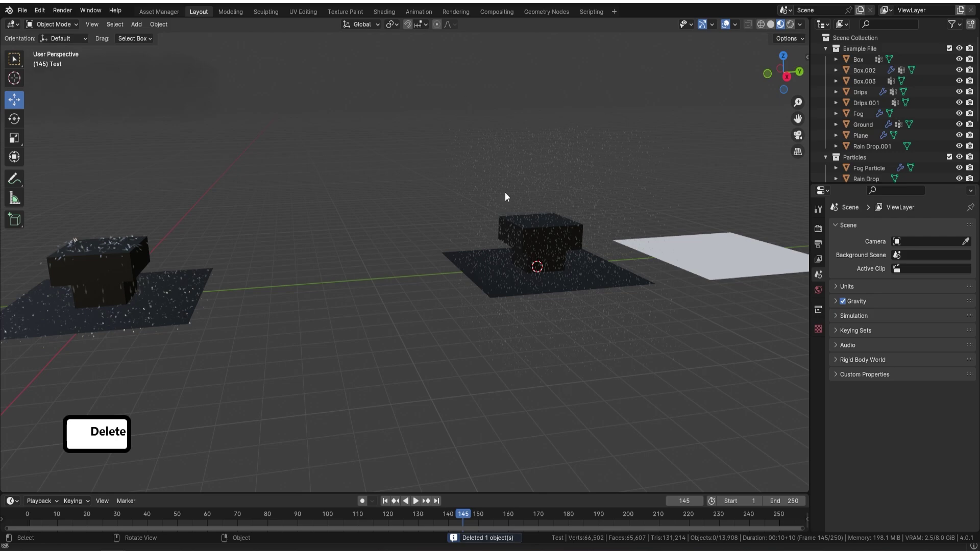
Select Plane.001, lower its Rain density to 1, shift it away from the box and start inserting a keyframe
middle_click(530, 196)
middle_click(444, 169)
click(446, 171)
middle_click(508, 198)
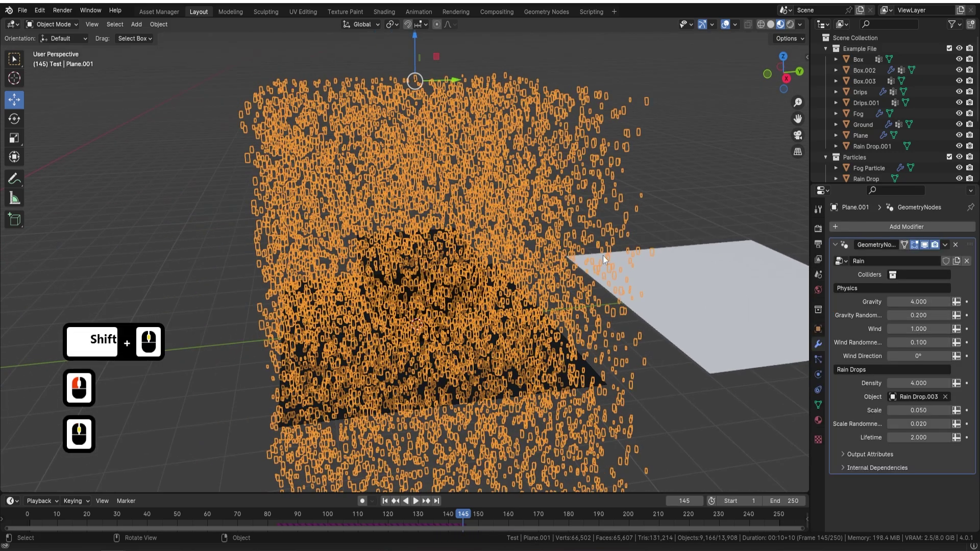
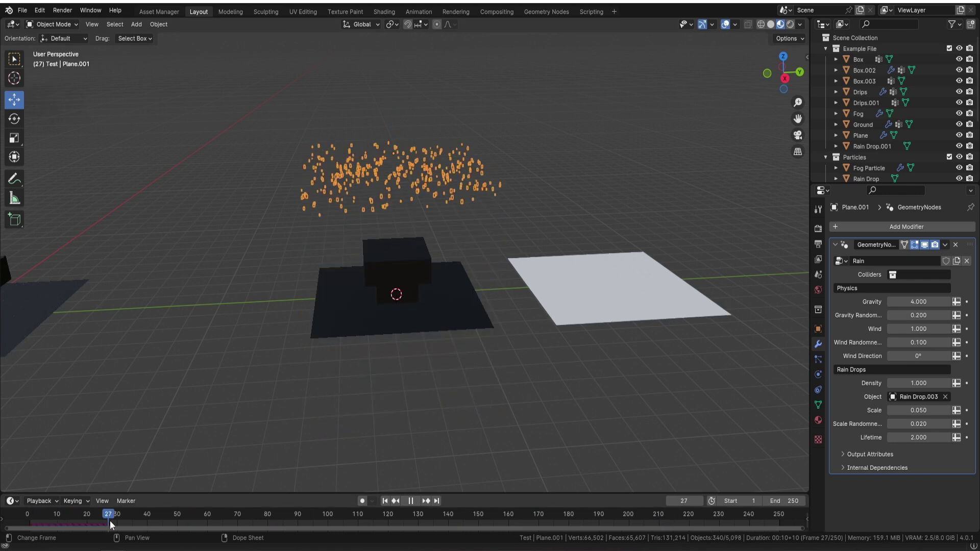
drag(123, 515, 274, 165)
key(i)
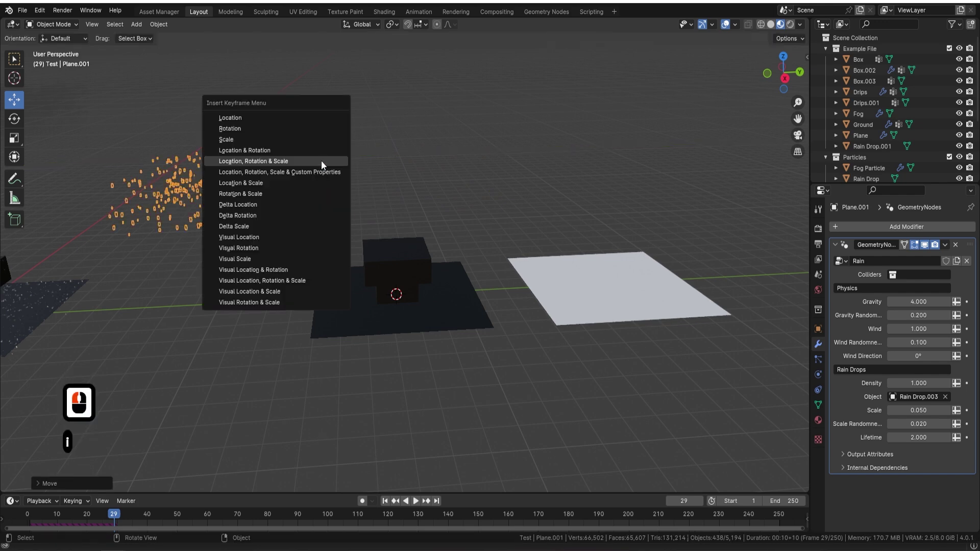
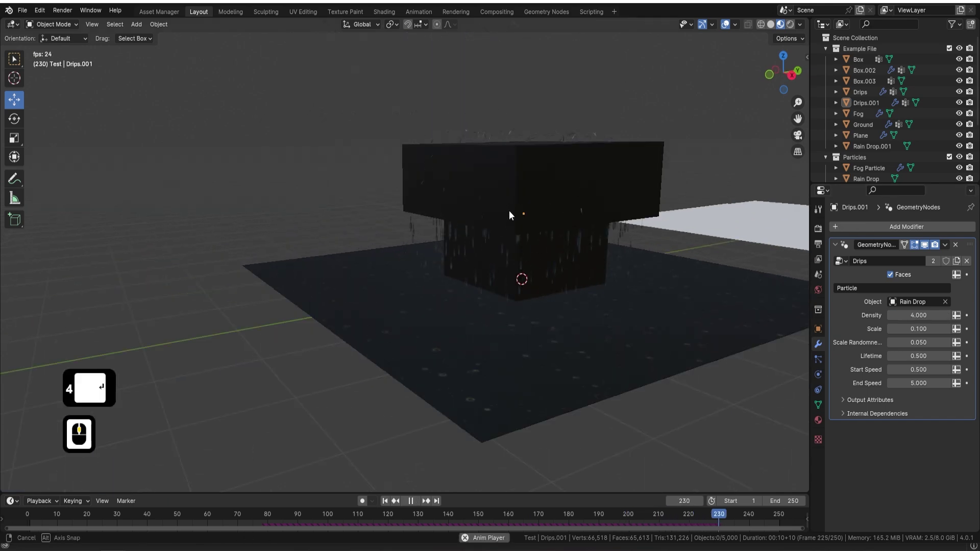
Watch the drips with lifetime 3 reach the ground, then move over to the dark water plane on the left
middle_click(515, 229)
drag(541, 240, 512, 229)
middle_click(535, 222)
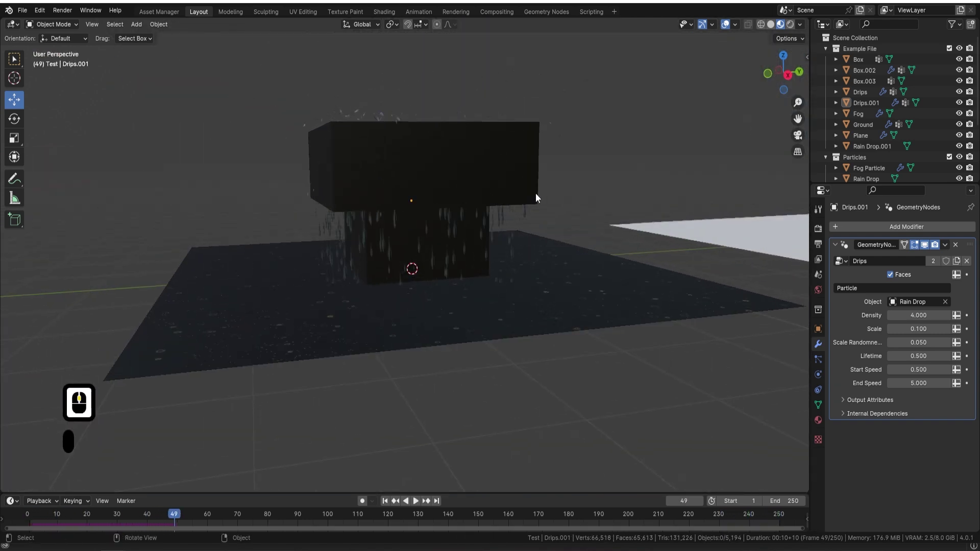
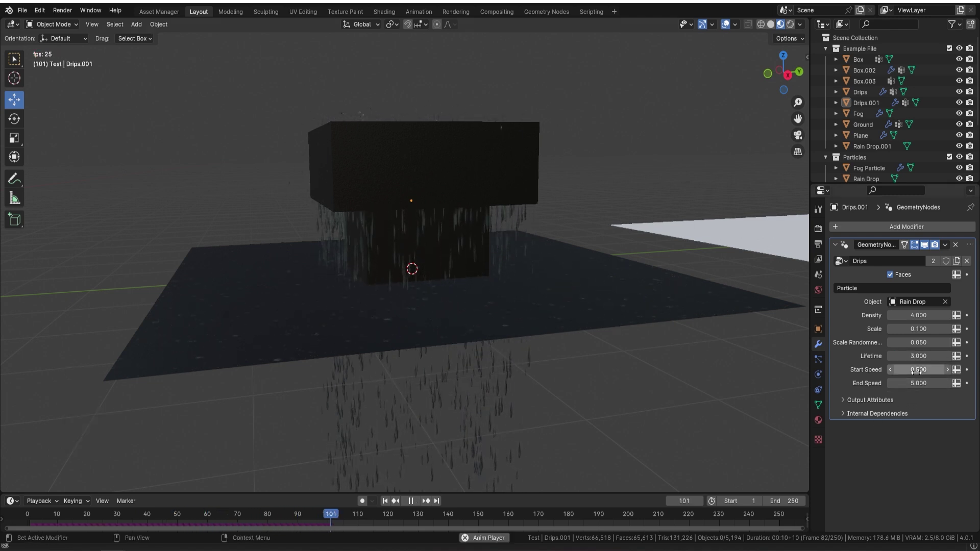
drag(513, 380, 471, 311)
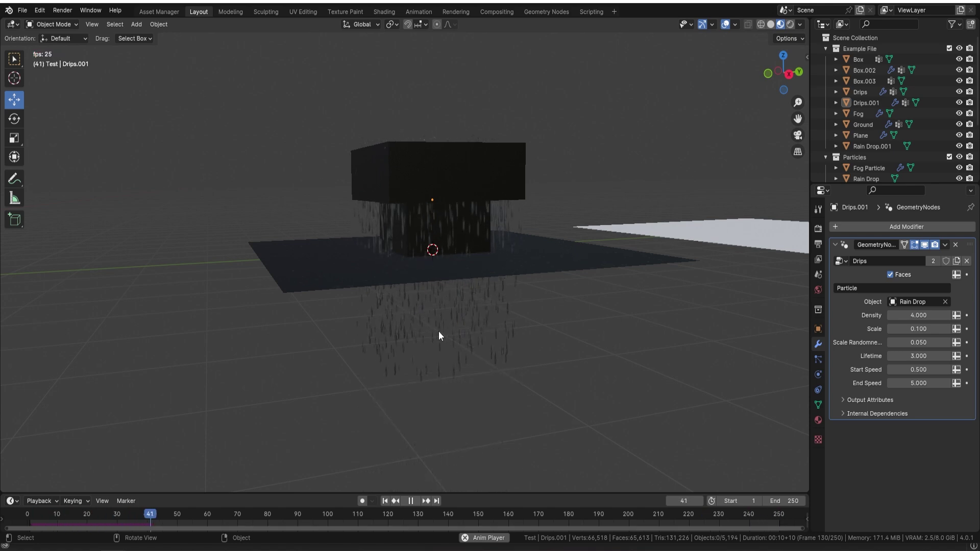
middle_click(570, 219)
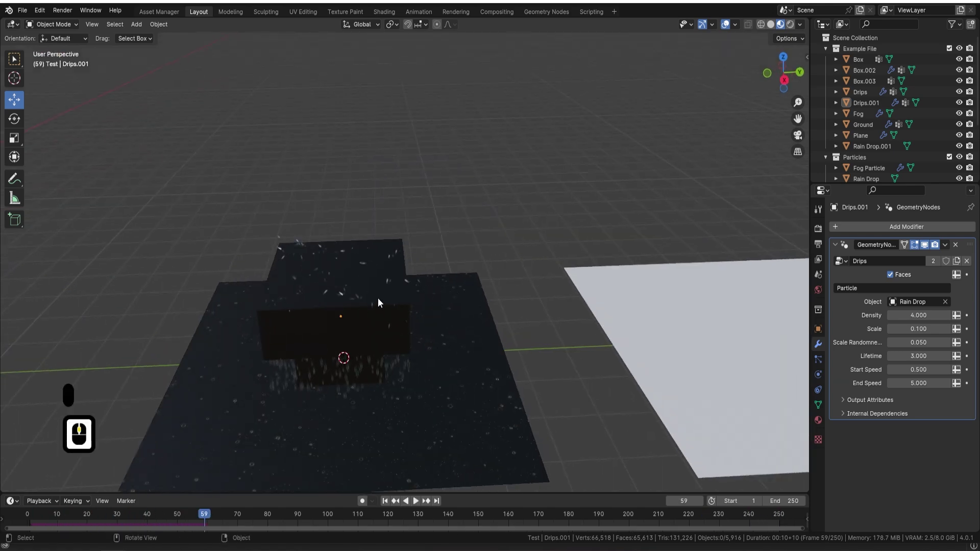
drag(264, 283, 337, 270)
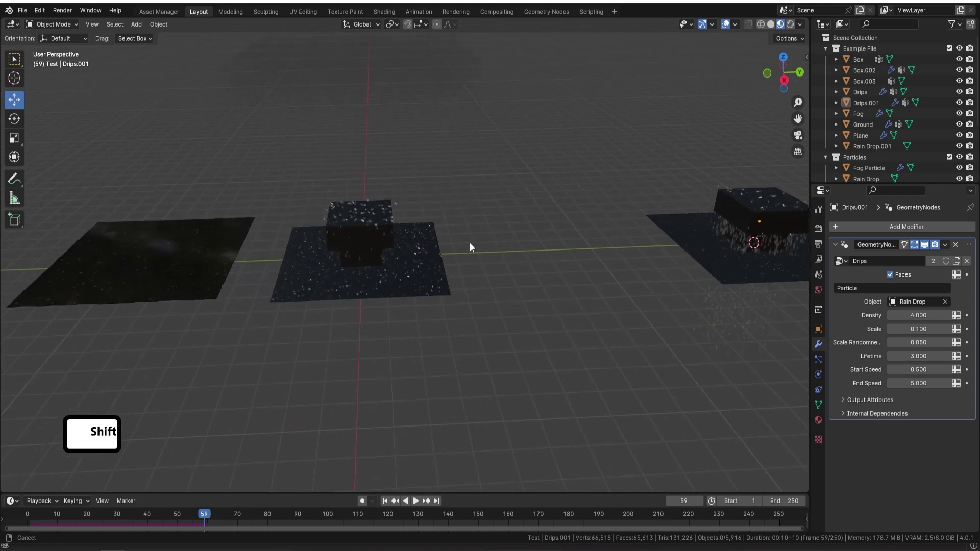
middle_click(576, 272)
drag(448, 284, 387, 299)
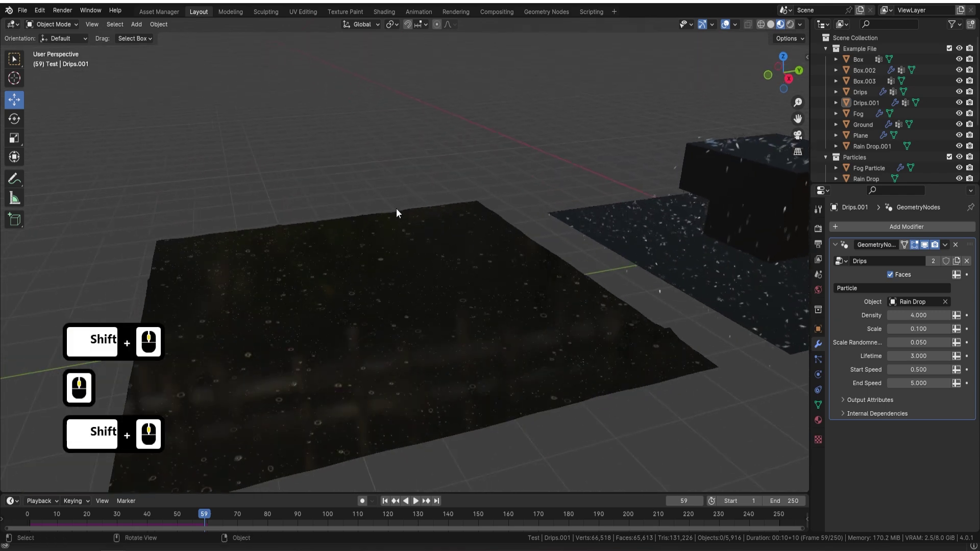
middle_click(432, 268)
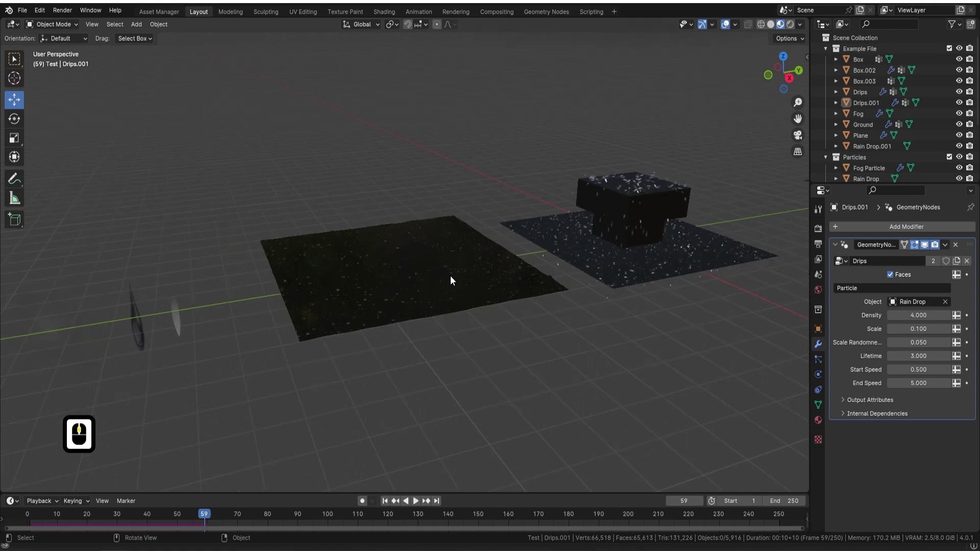
middle_click(469, 284)
Show the rippling Plane in Solid shading, select it, and stop the animation playback
click(461, 280)
click(777, 30)
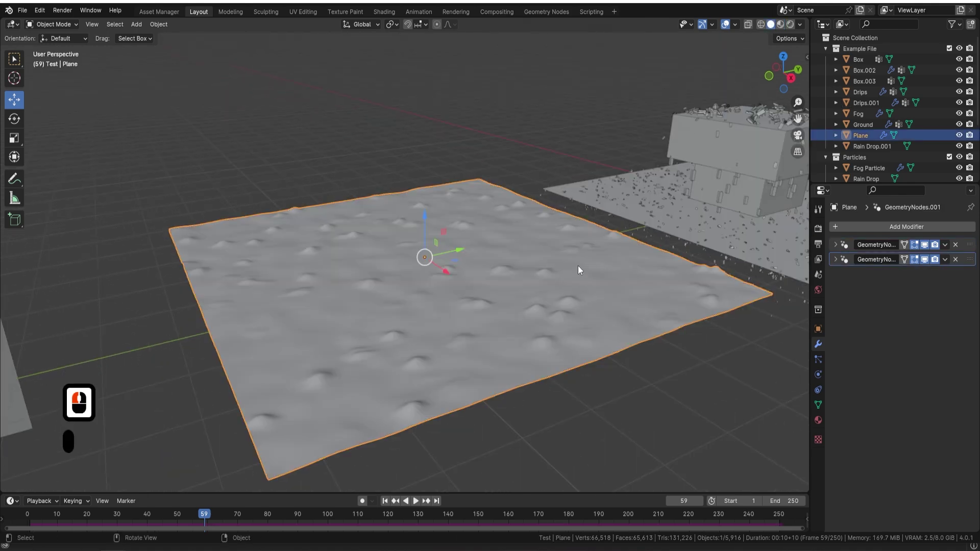
middle_click(578, 250)
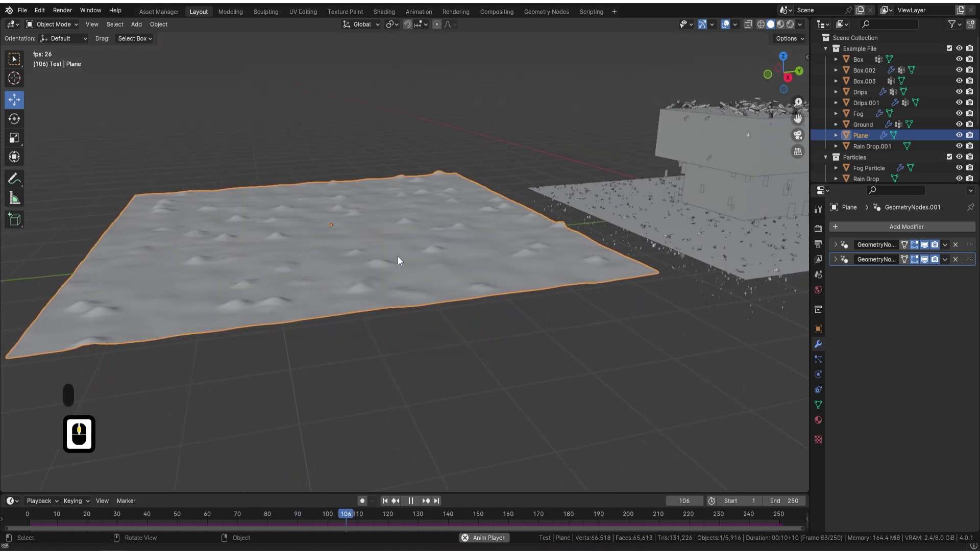
middle_click(381, 241)
key(F9)
Add the Water node group to Ground Test with subdivide 7, smooth 2 and density 0.37, checking against Plane
click(920, 230)
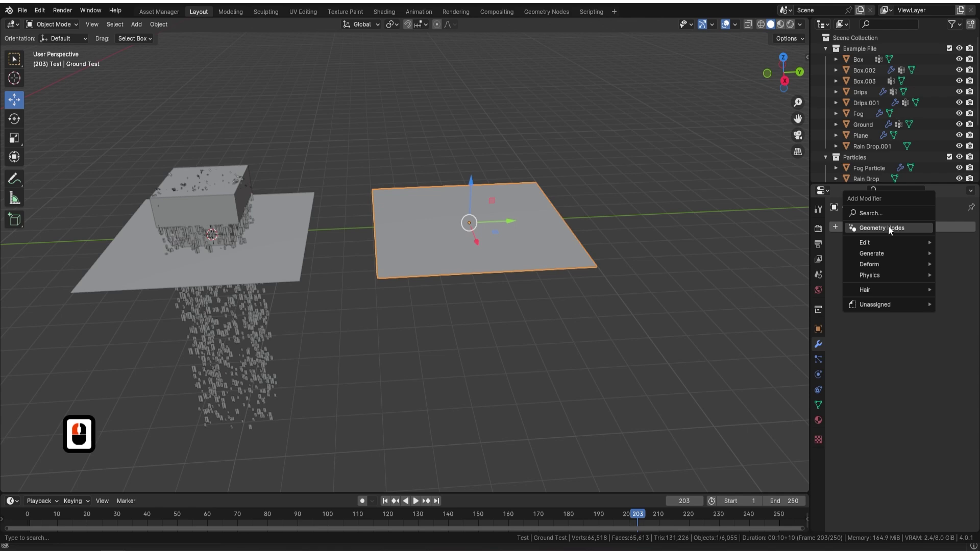
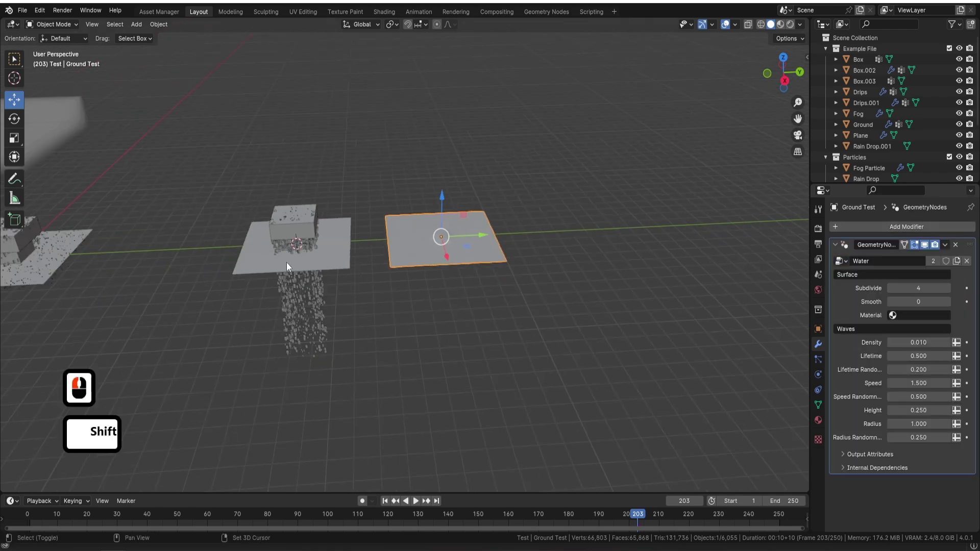
middle_click(436, 238)
middle_click(344, 238)
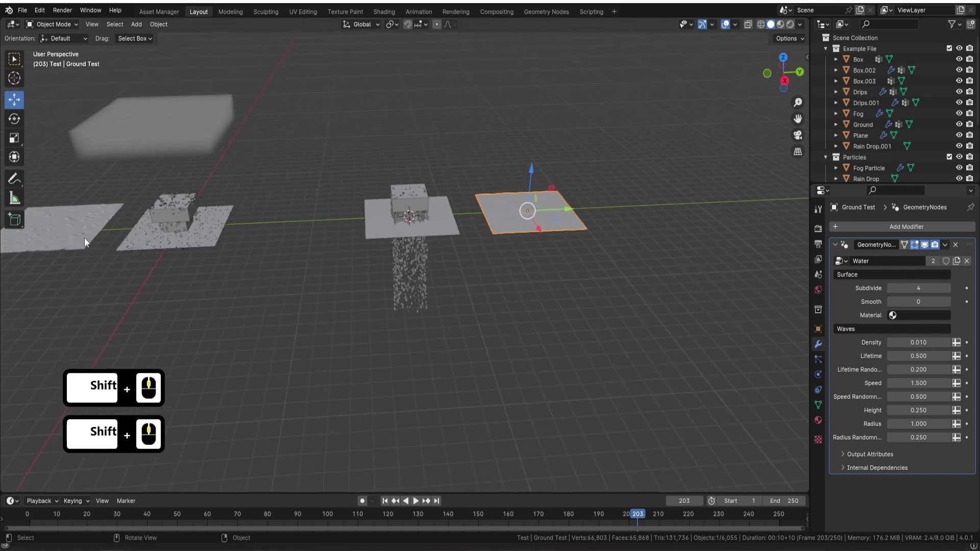
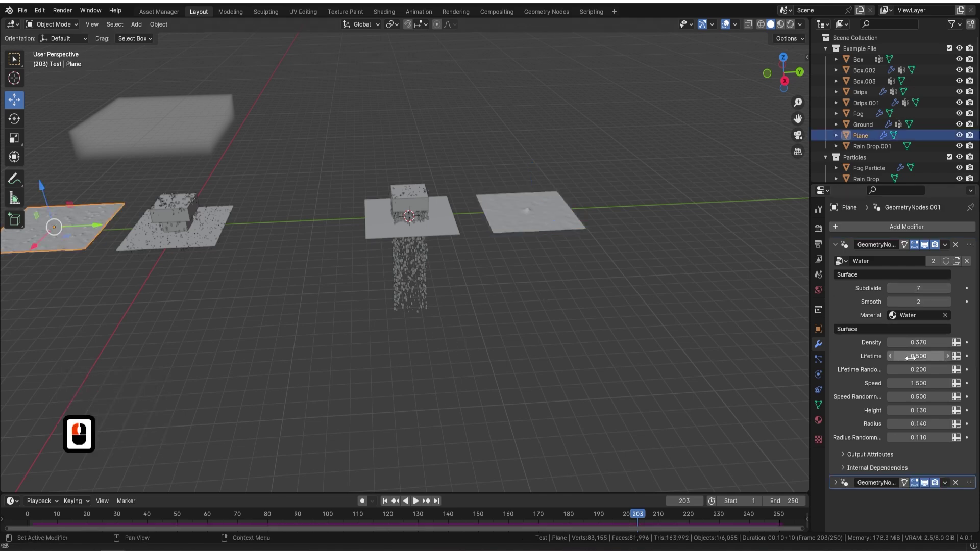
click(549, 222)
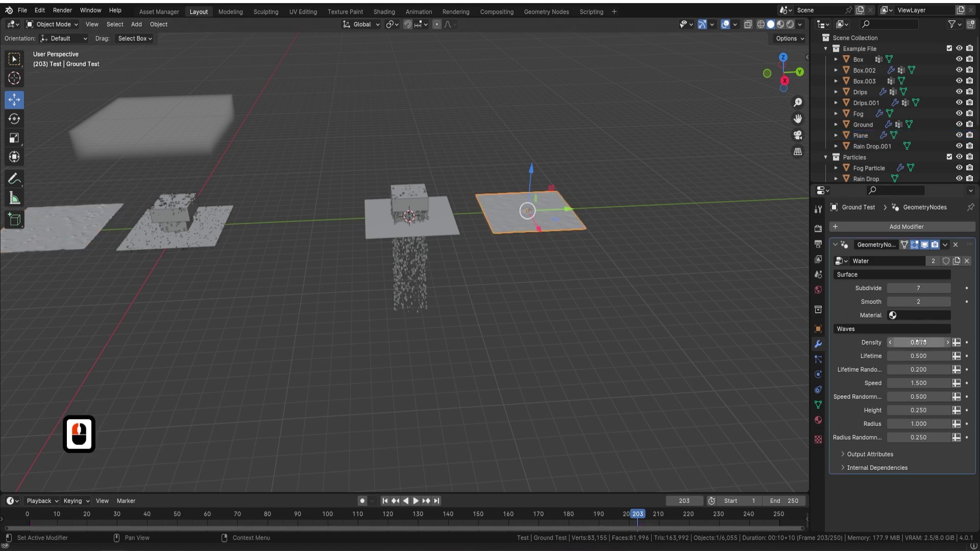
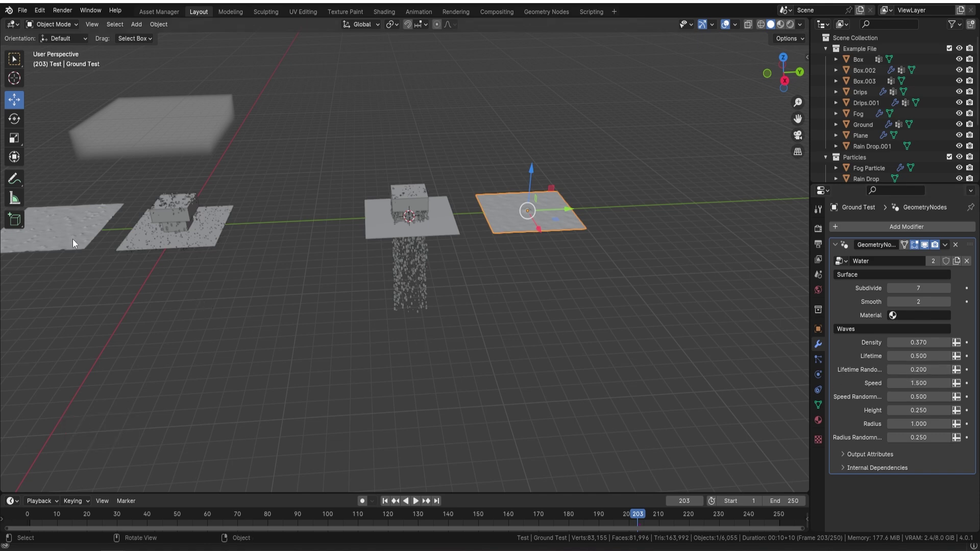
click(76, 242)
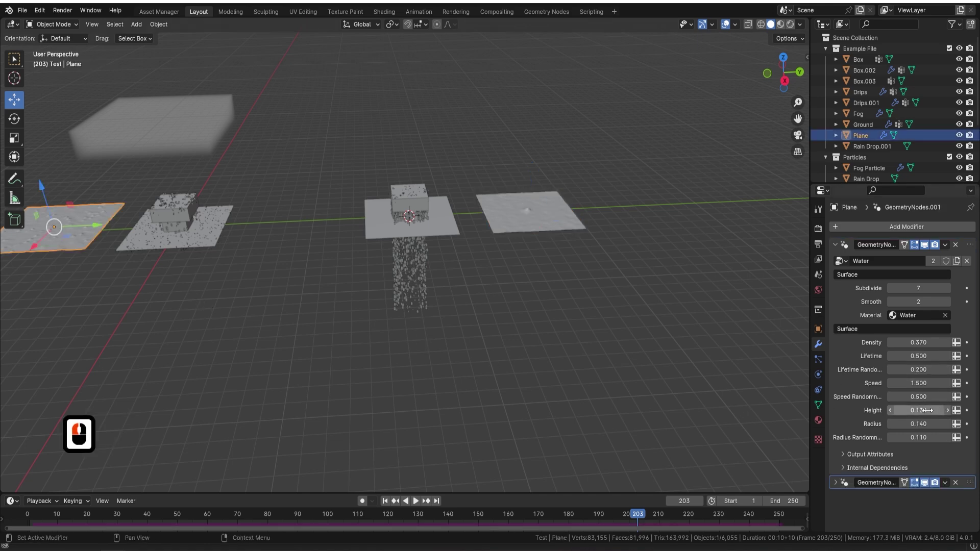
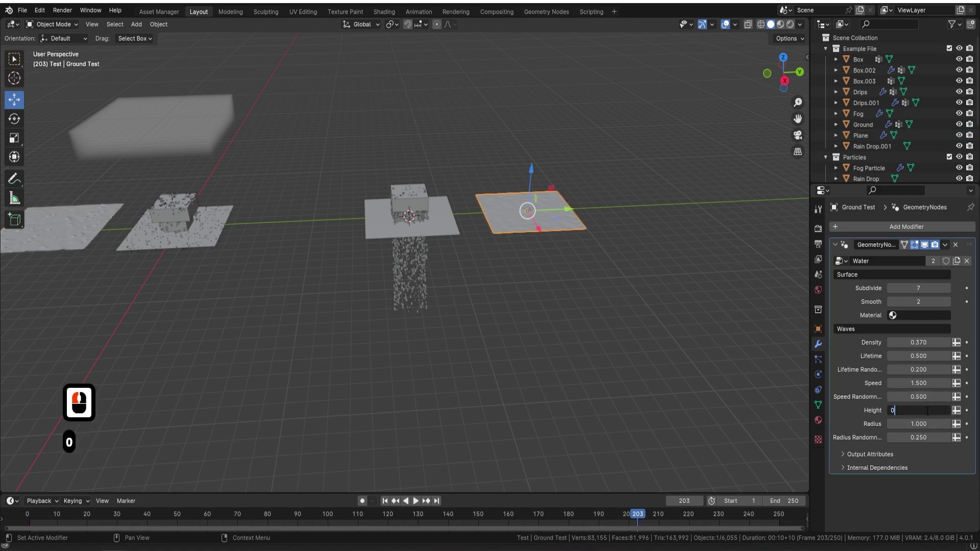
Set the Water waves to height 0.13, radius 0.14 and radius randomness 0.11
text(13)
key(Tab)
key(BackSpace)
text(.14)
key(Tab)
key(BackSpace)
text(.13 Tab 0.14 Tab 0.1)
key(Return)
Inspect the rippling water surface up close and bring up its empty Material properties
drag(448, 262, 540, 221)
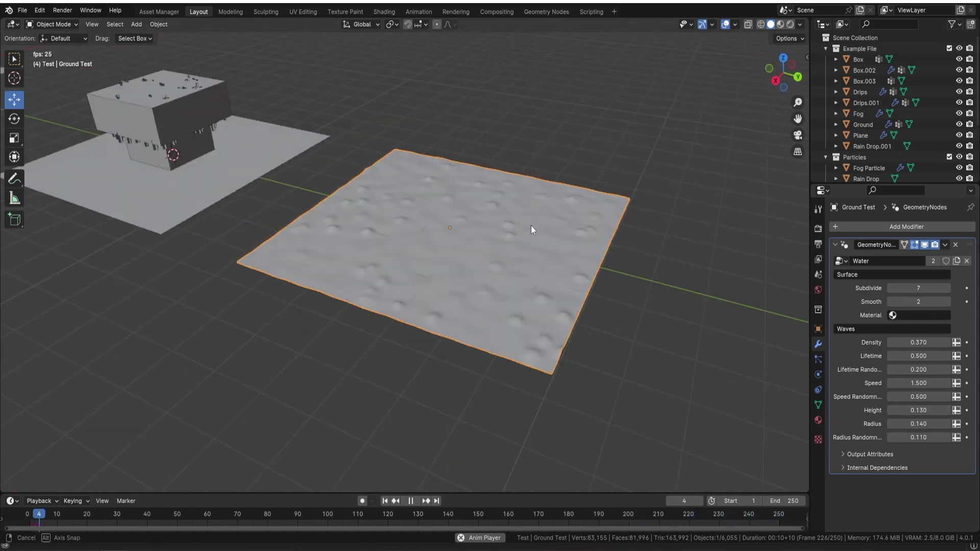
middle_click(569, 232)
middle_click(528, 231)
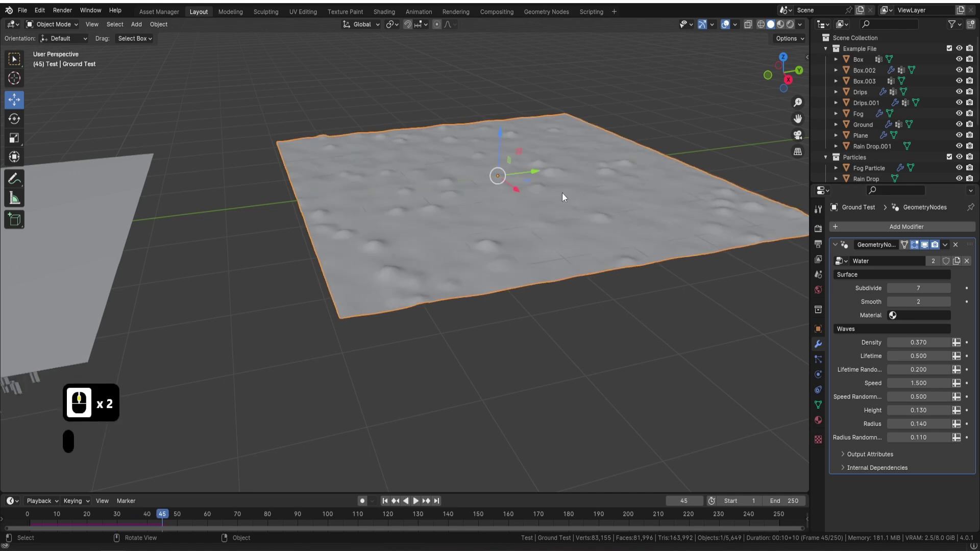
click(819, 424)
middle_click(591, 276)
middle_click(532, 230)
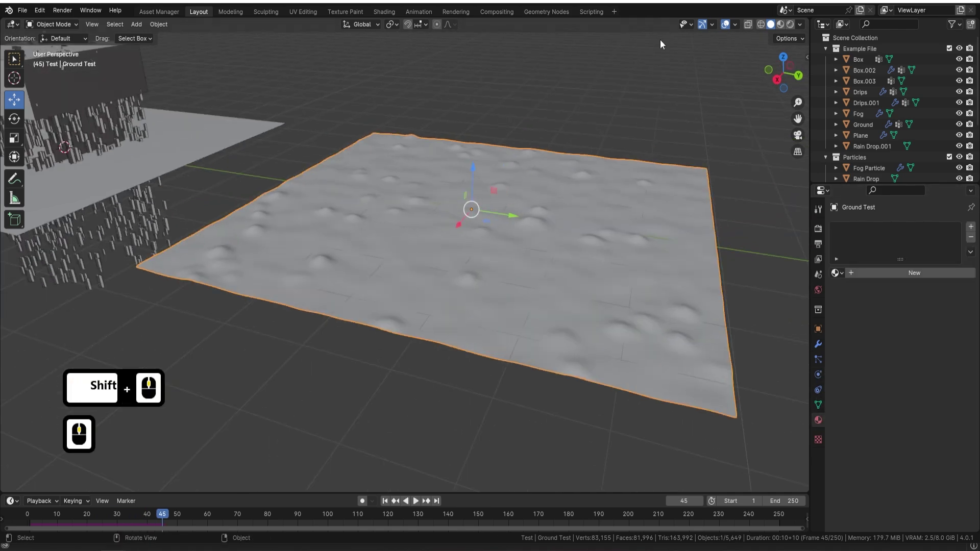
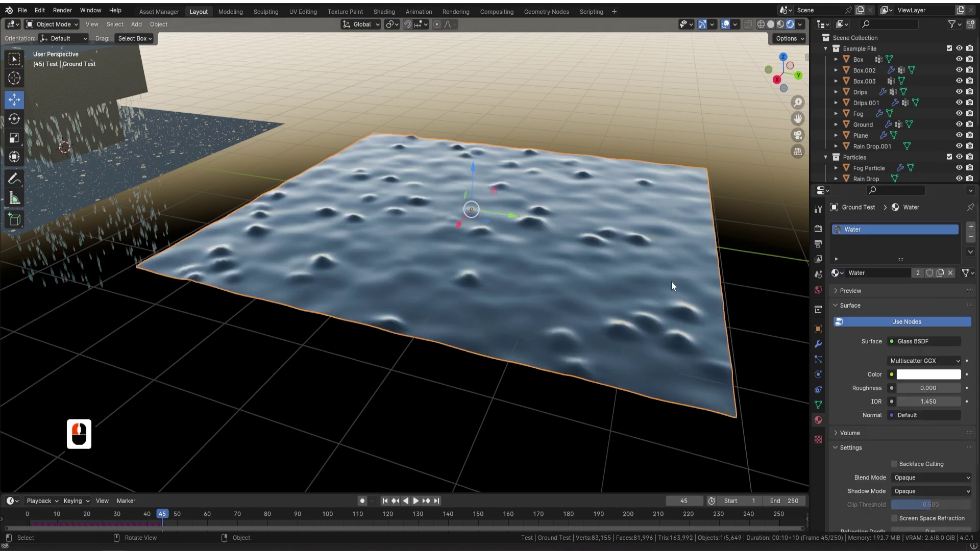
Orbit around Ground Test now rendering with the glass Water material
middle_click(641, 282)
middle_click(563, 293)
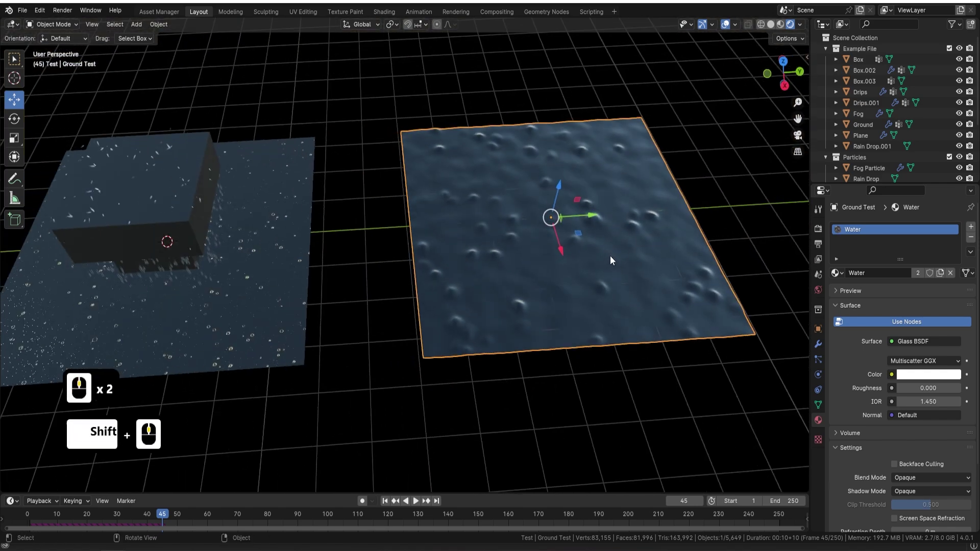
middle_click(605, 254)
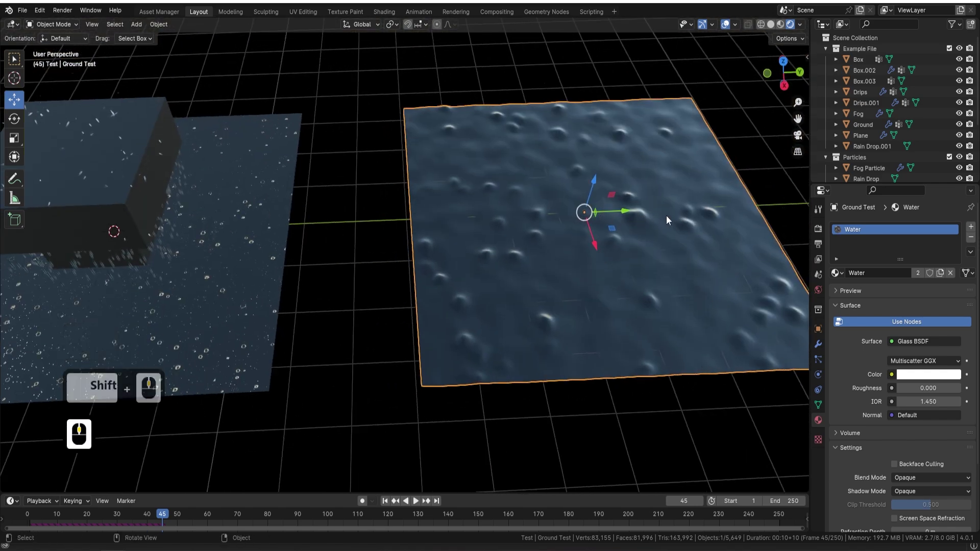
middle_click(532, 215)
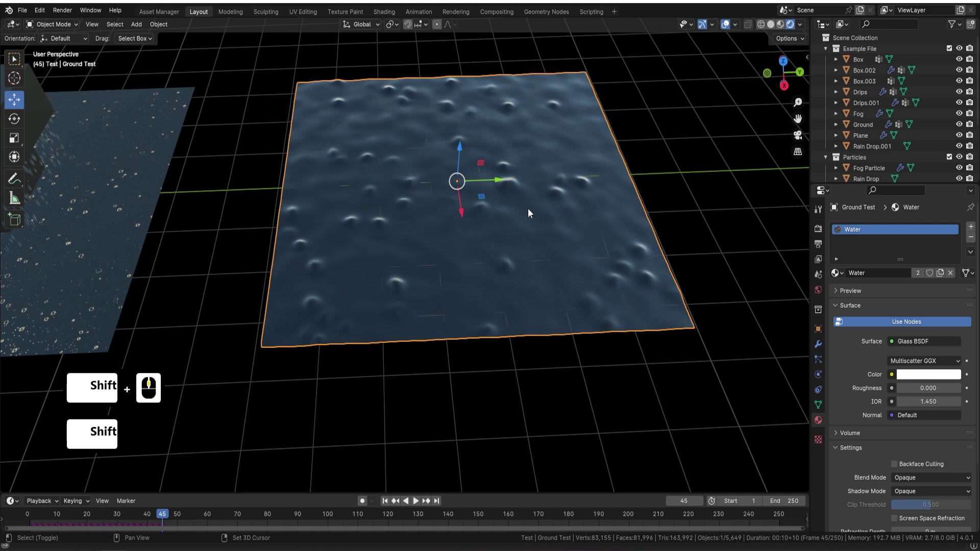
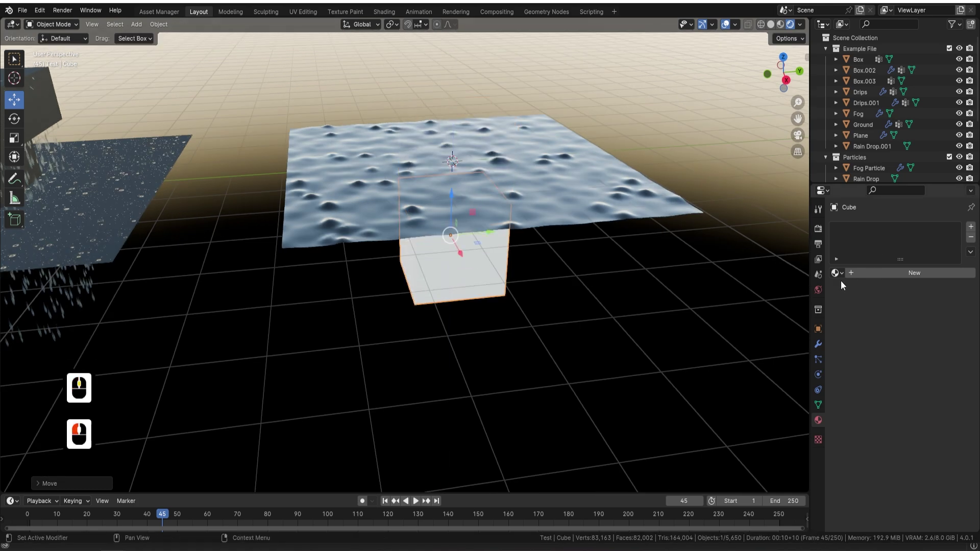
Create a new material for the cube under the water and make its colour red
click(915, 282)
click(927, 368)
click(905, 281)
middle_click(531, 195)
text(aa)
middle_click(568, 194)
middle_click(820, 232)
Set the render engine to Cycles and view the red cube through the water in Rendered shading
click(820, 230)
click(937, 234)
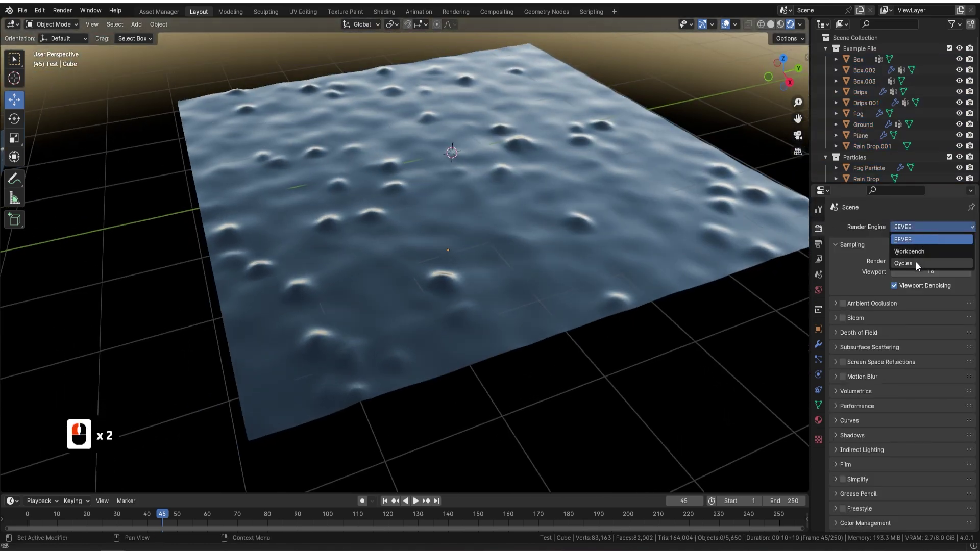
click(623, 237)
middle_click(614, 237)
key(a)
key(a)
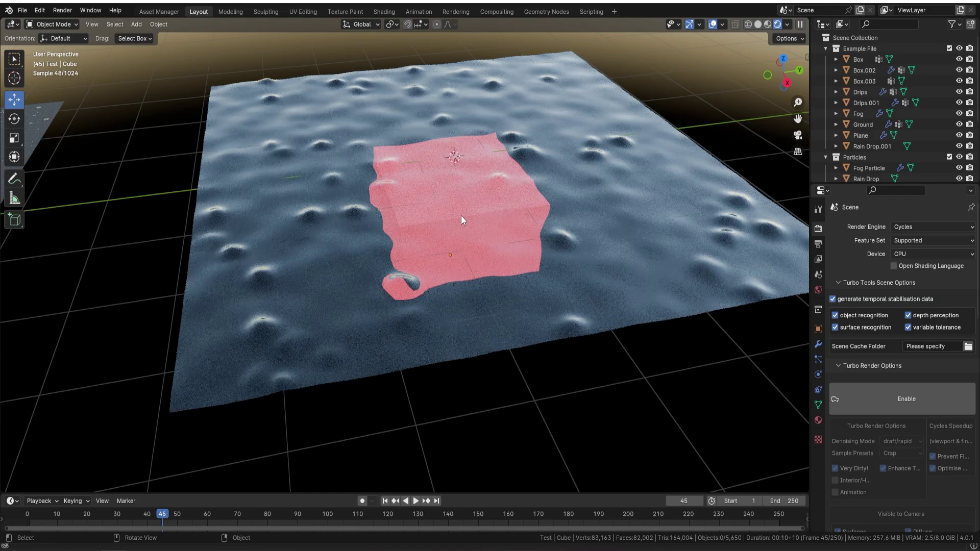
middle_click(477, 190)
middle_click(470, 186)
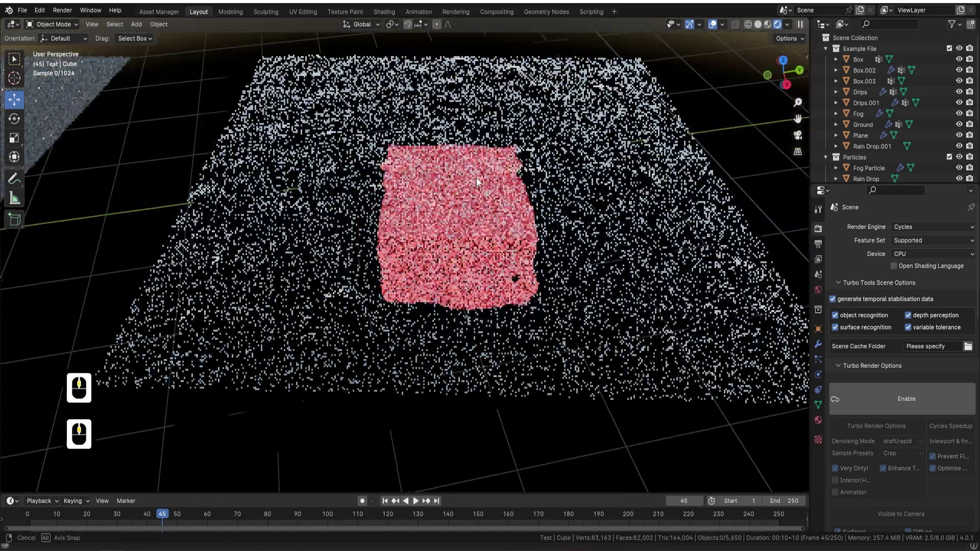
middle_click(489, 185)
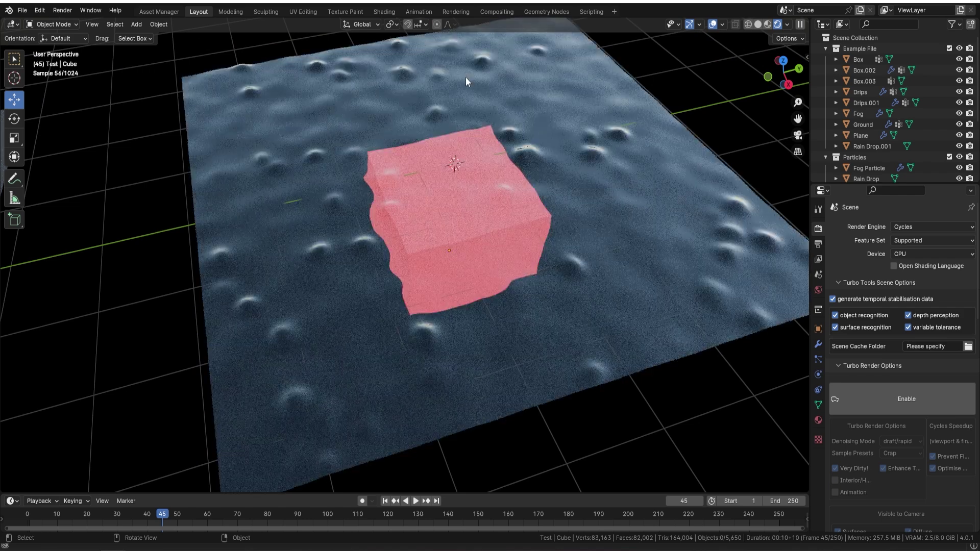
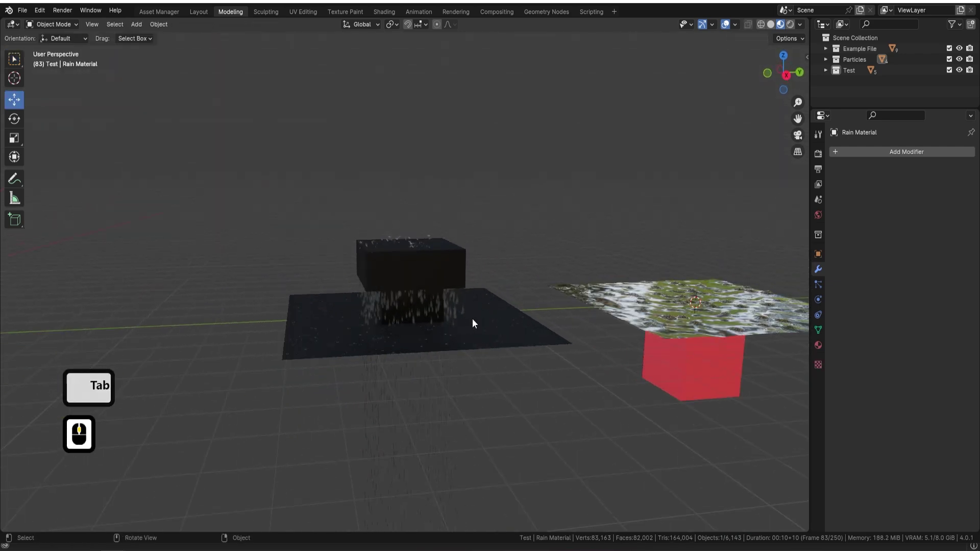
Delete the stray Rain Material object and snap the 3D cursor onto the black box
click(459, 310)
key(Delete)
middle_click(469, 268)
click(434, 263)
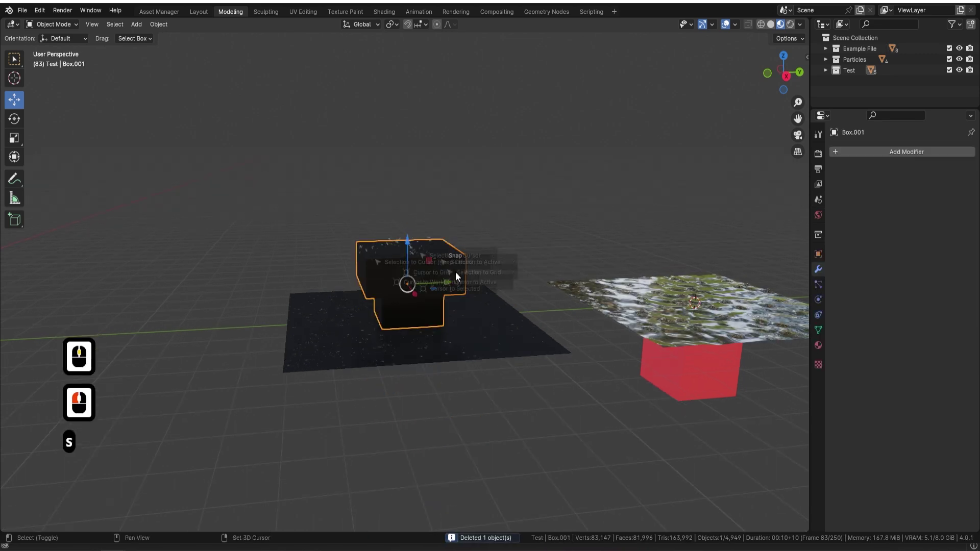
click(459, 337)
Add a plane at the box, enlarged about threefold and raised high above it
key(a)
click(521, 270)
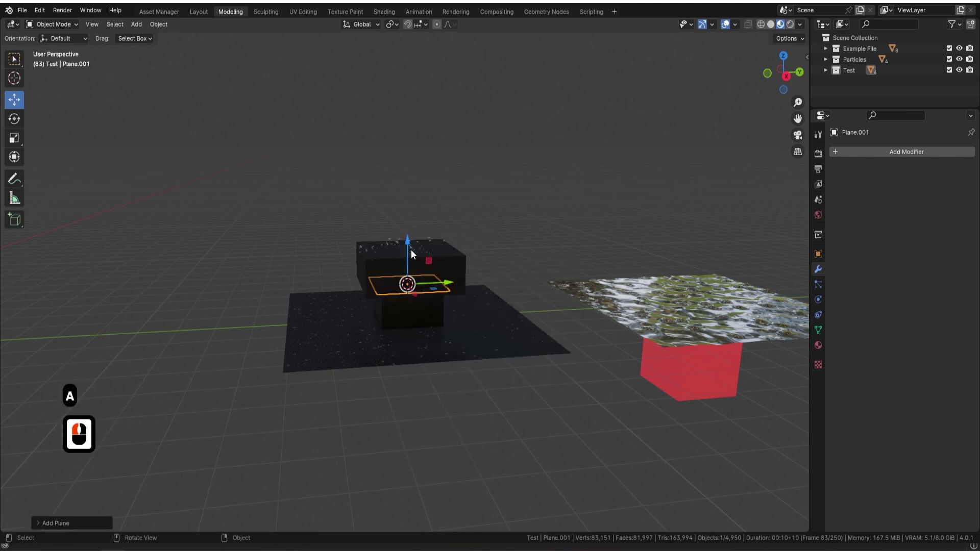
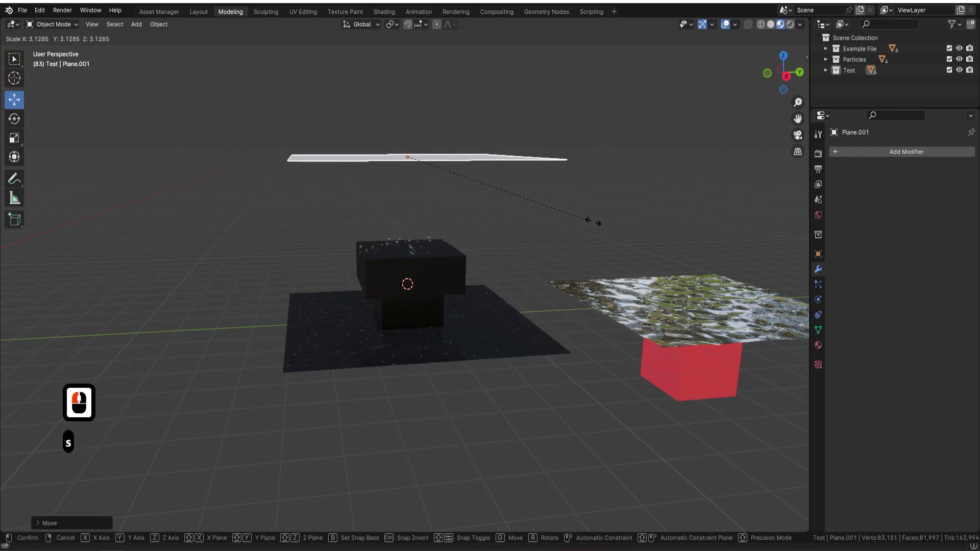
click(602, 226)
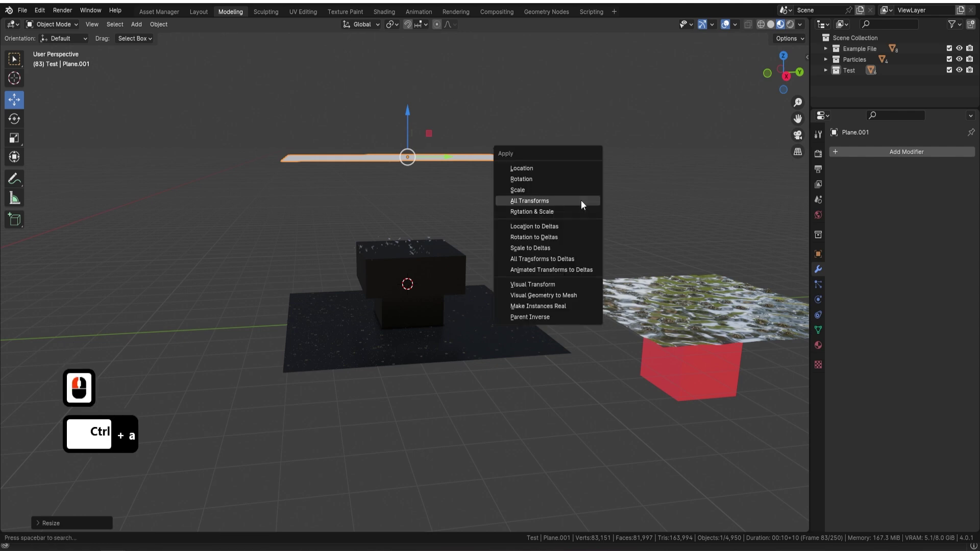
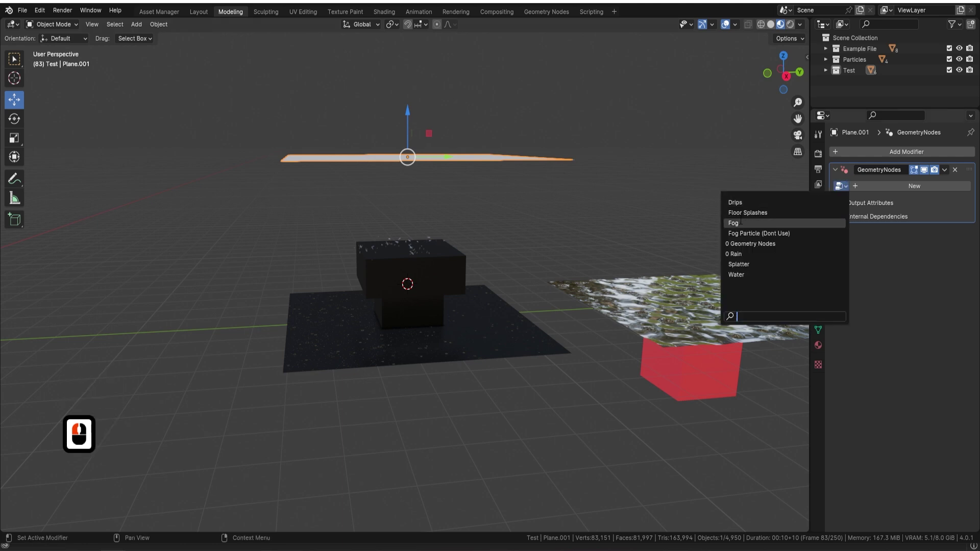
Assign the Fog node group to Plane.001 and enable it for Eevee and Cycles
click(743, 223)
middle_click(526, 227)
middle_click(755, 112)
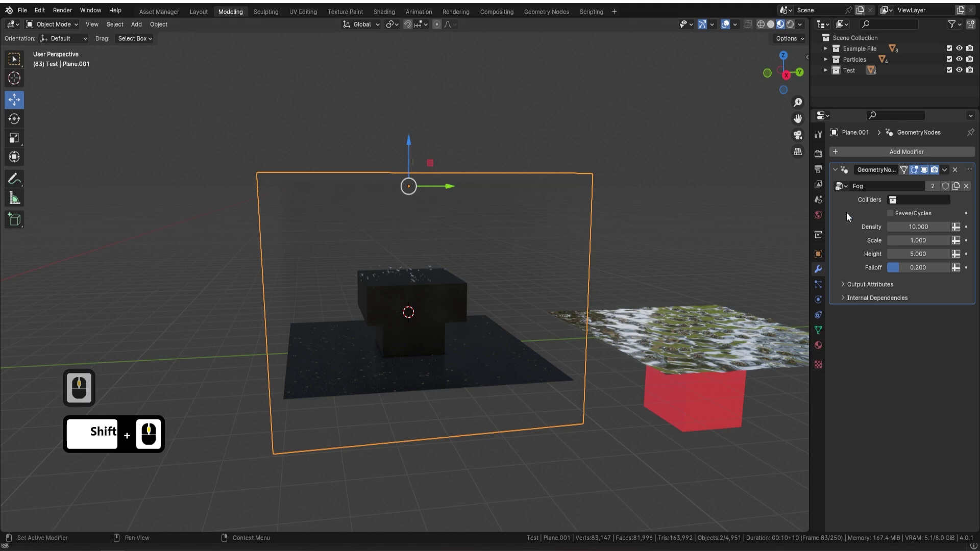
click(892, 216)
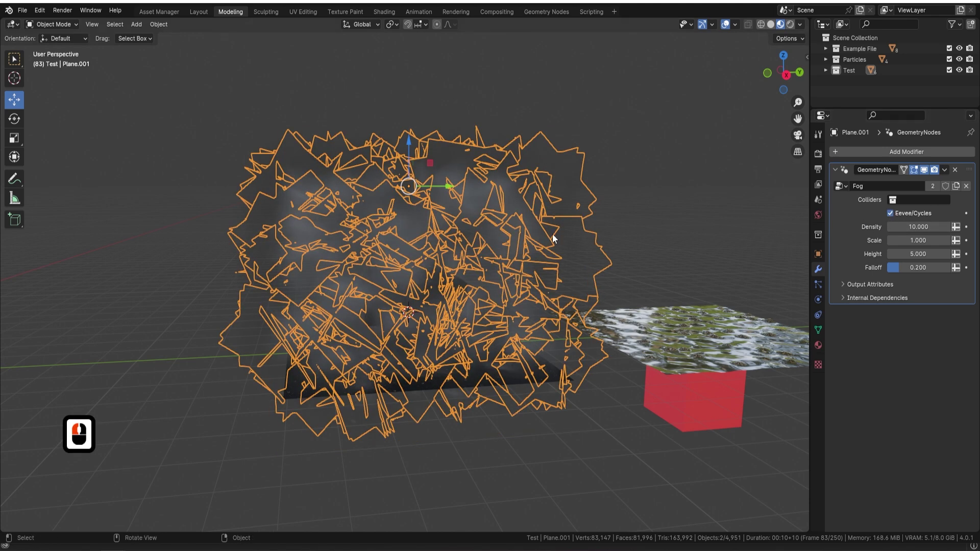
Set fog density 1.87, scale 1.54, height 1.33, falloff 0.454 and inspect the fog over the boxes
key(a)
key(a)
drag(557, 235, 932, 201)
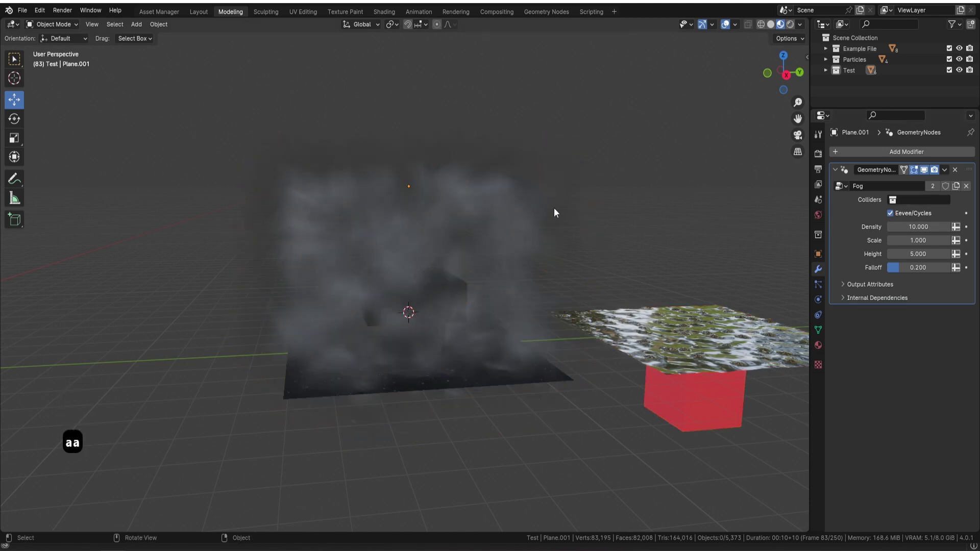
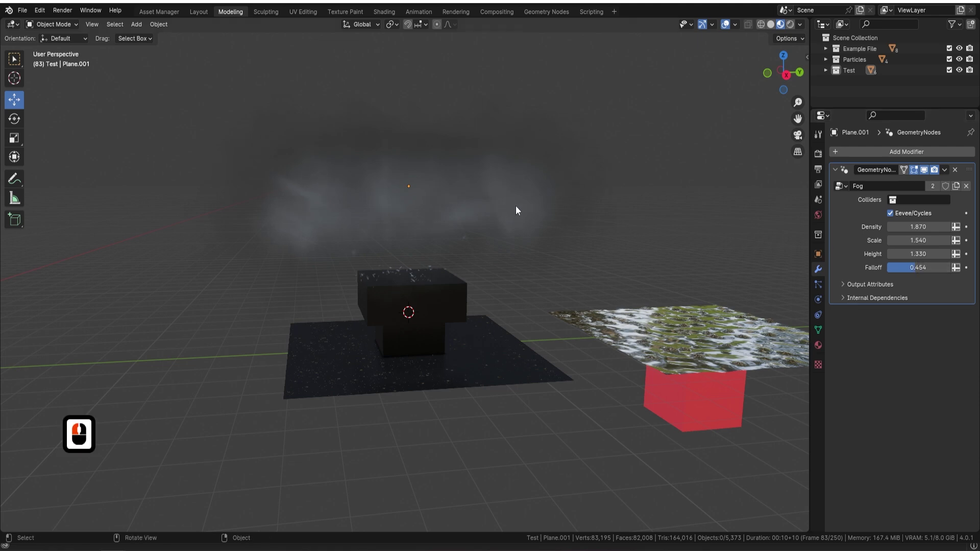
middle_click(428, 251)
middle_click(425, 235)
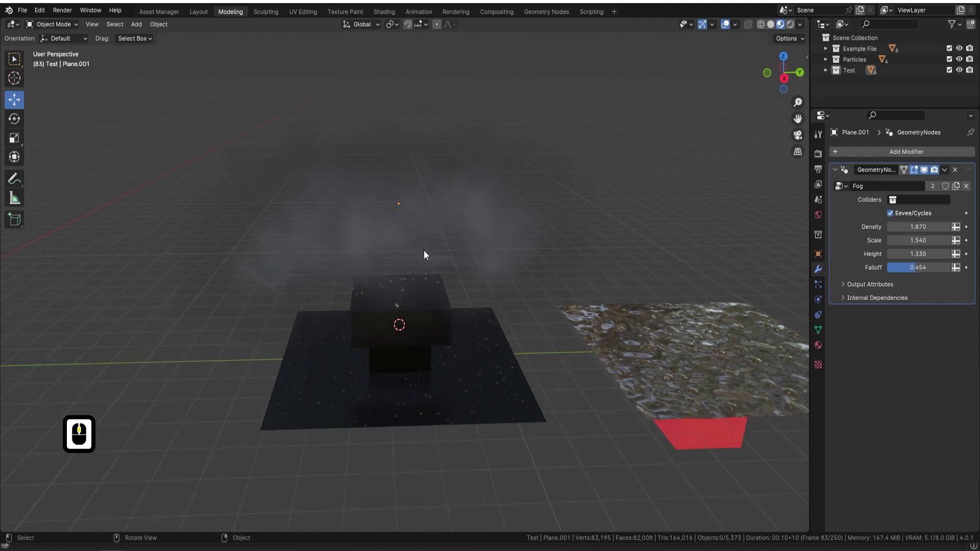